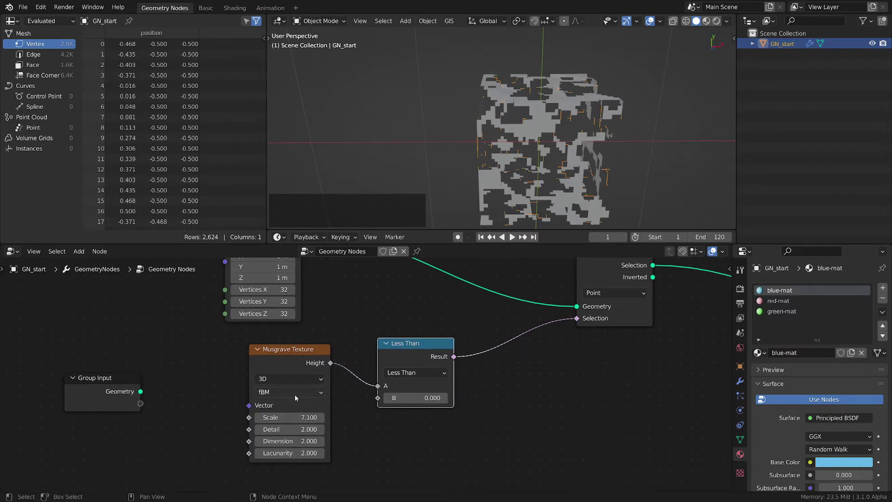
Switch the Musgrave Texture type from fBM to Hybrid Multifractal and inspect the new hole pattern
click(297, 397)
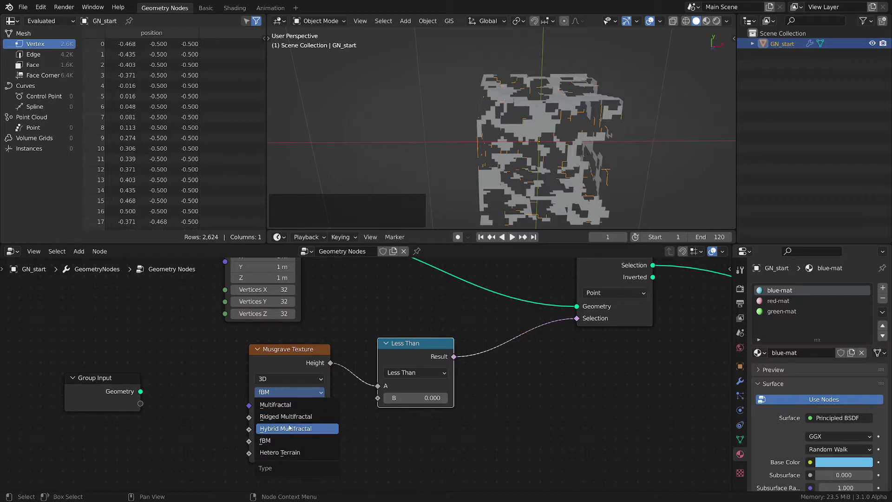
click(290, 428)
middle_click(357, 437)
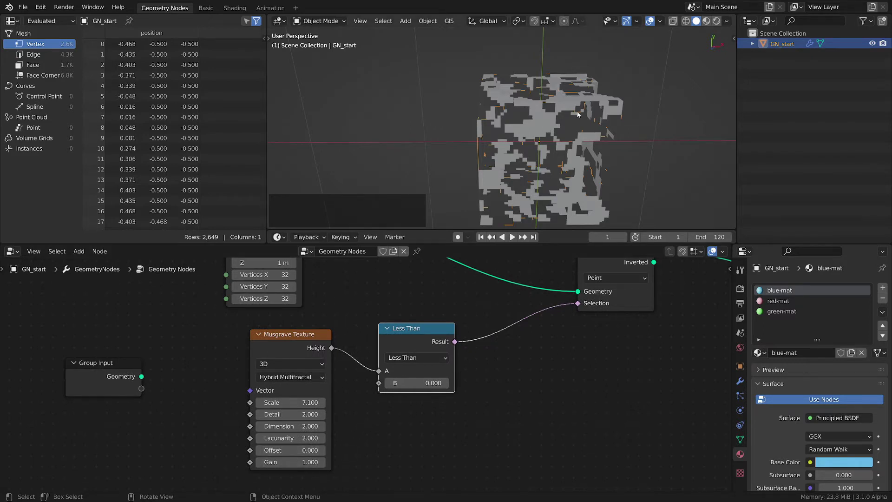
middle_click(572, 101)
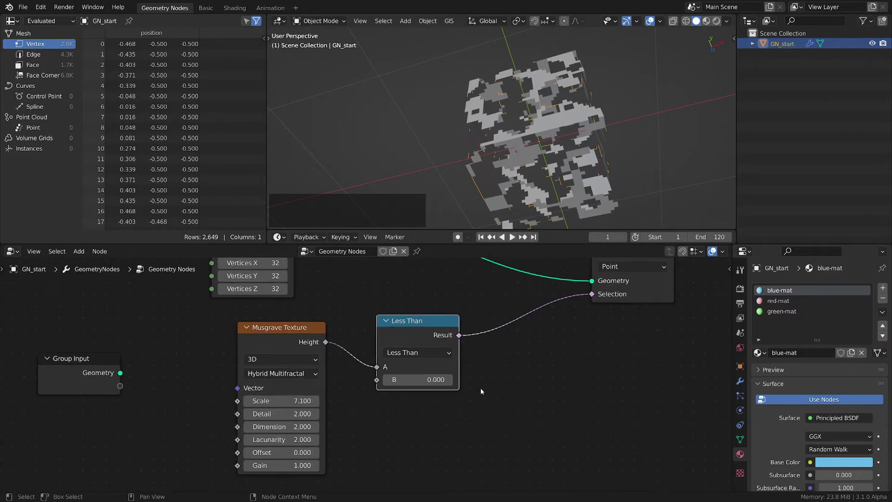
middle_click(500, 378)
middle_click(406, 431)
middle_click(436, 408)
Insert a Separate Geometry node on the cube link, splitting on the Face domain
key(shift+a)
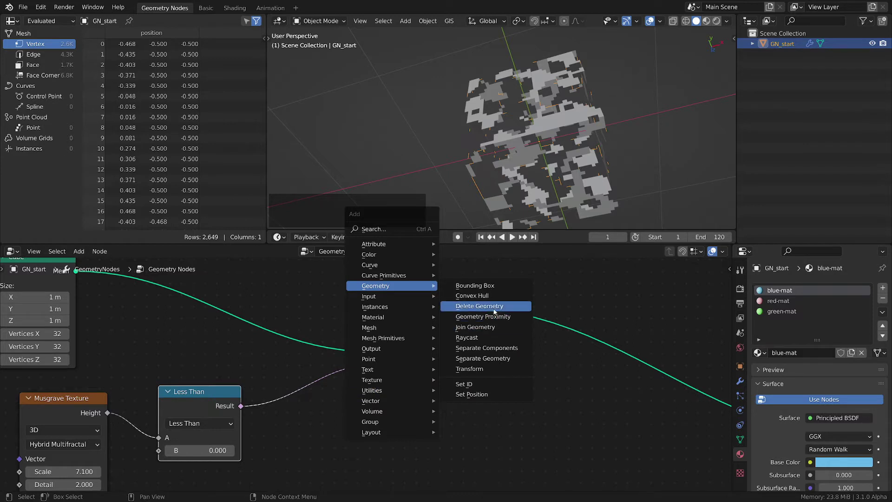
click(481, 331)
click(564, 305)
click(458, 318)
middle_click(583, 175)
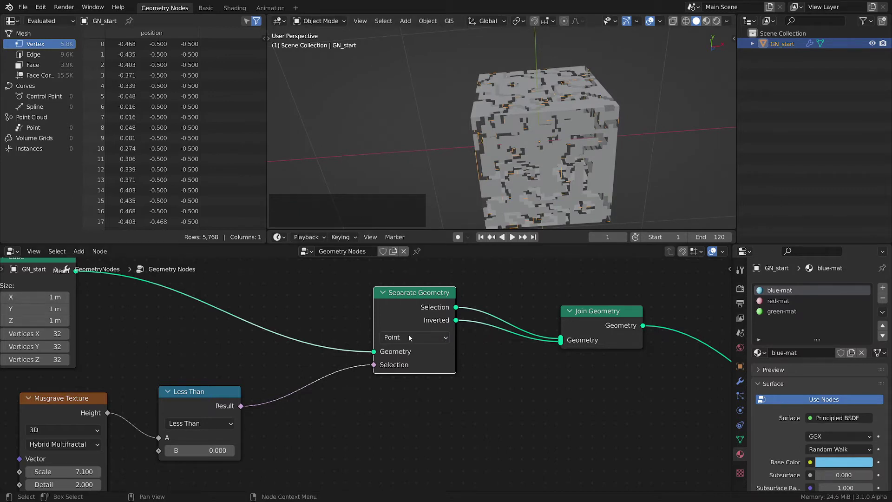
click(411, 337)
click(407, 377)
Route Selection and Inverted outputs through their own Transform nodes into Join Geometry
middle_click(569, 122)
click(433, 312)
middle_click(493, 354)
click(531, 337)
click(539, 344)
click(398, 343)
middle_click(486, 392)
key(shift+a)
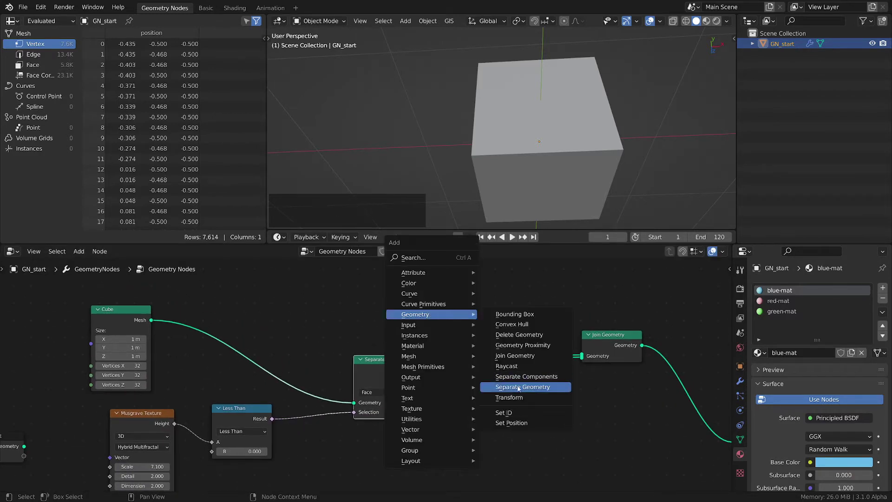
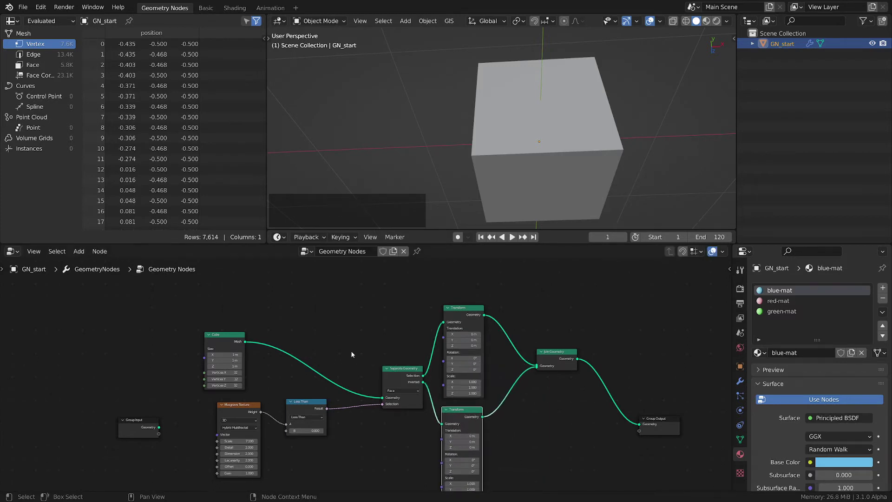
Add a Value input node of 1.000 above the node tree
middle_click(361, 352)
middle_click(379, 362)
click(277, 320)
key(shift+a)
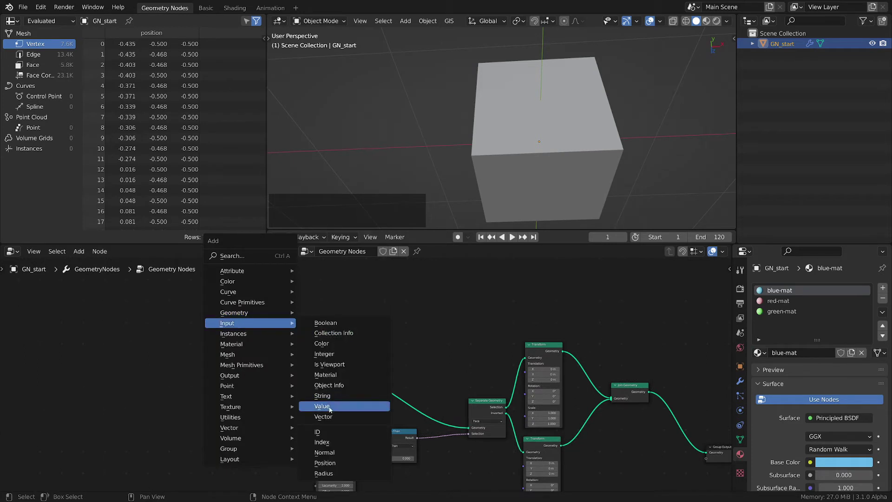
click(330, 410)
click(264, 303)
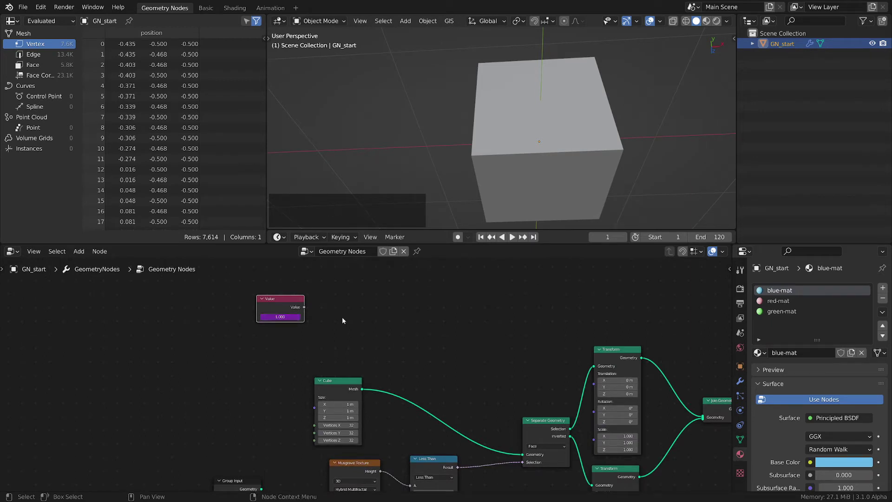
click(351, 317)
click(349, 311)
Add a Math node set to Cosine beside the Value node and feed Value into it
key(shift+a)
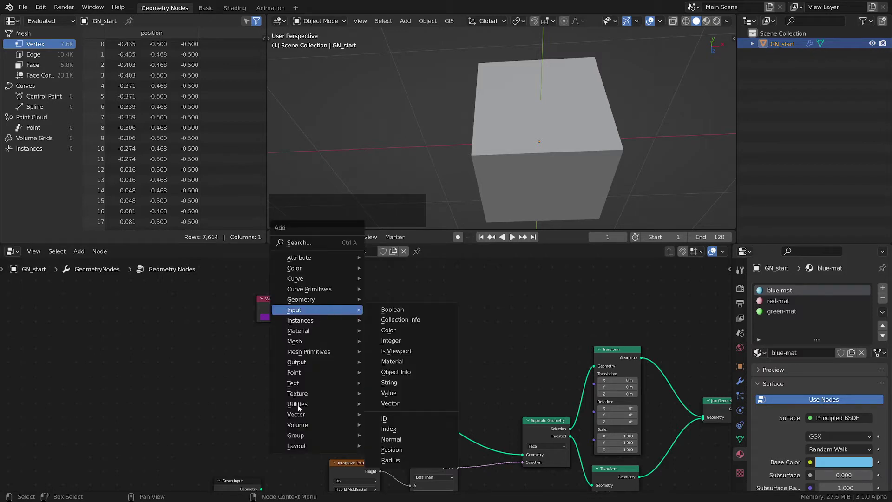
click(398, 373)
click(391, 296)
click(412, 318)
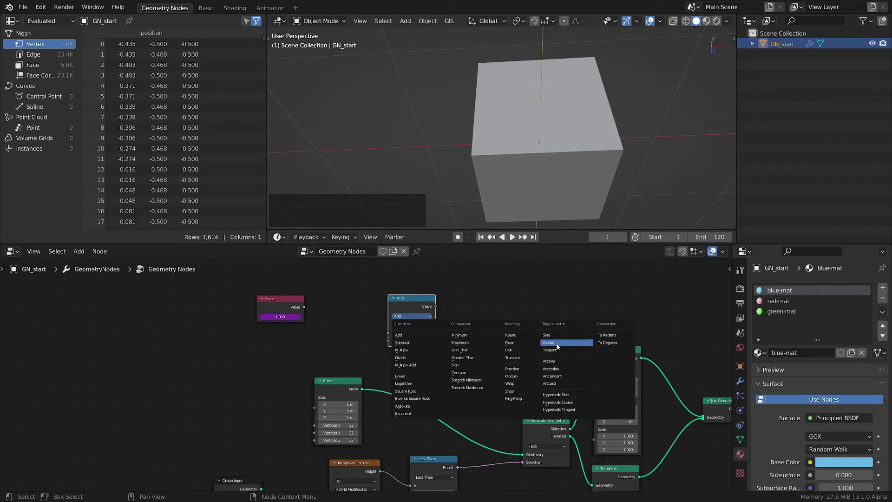
click(554, 345)
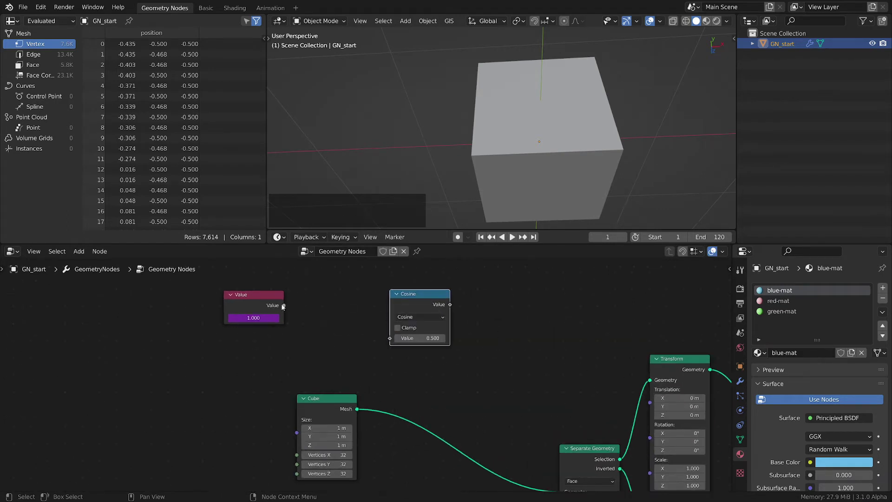
middle_click(461, 341)
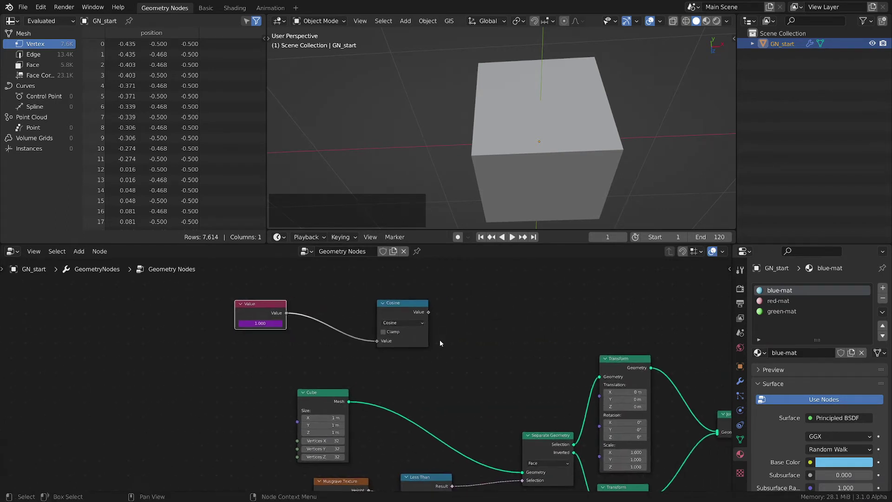
middle_click(456, 338)
click(371, 308)
Add a second Math node set to Absolute, fed by the Cosine result
key(shift+d)
click(432, 301)
click(434, 321)
click(428, 419)
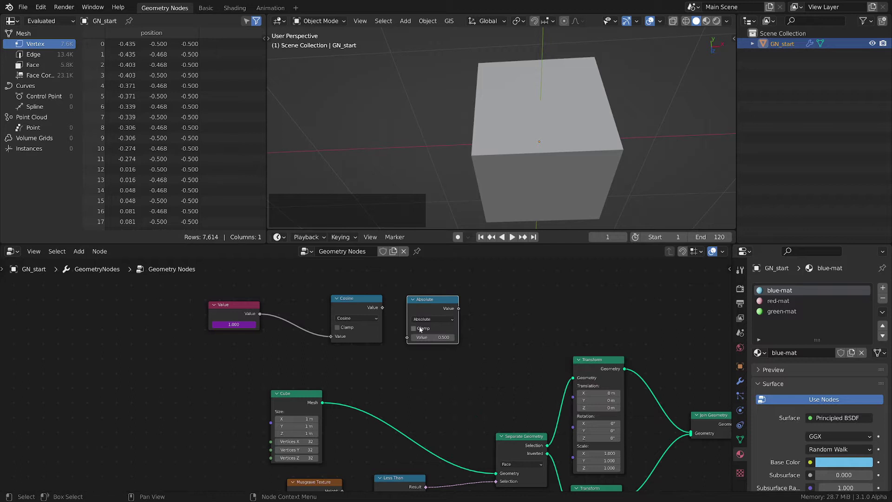
click(376, 306)
click(436, 298)
middle_click(487, 329)
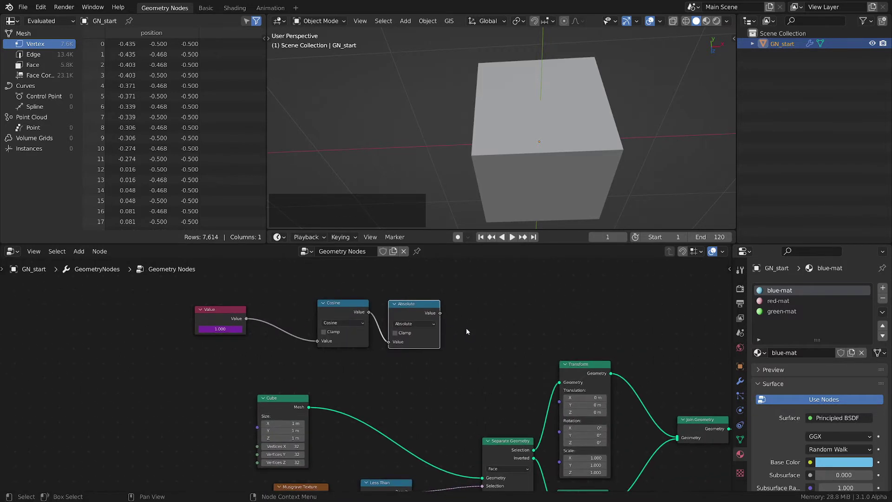
Drive Value with #frame divided by 40 so Absolute scales the upper Transform, and preview the animation
middle_click(478, 327)
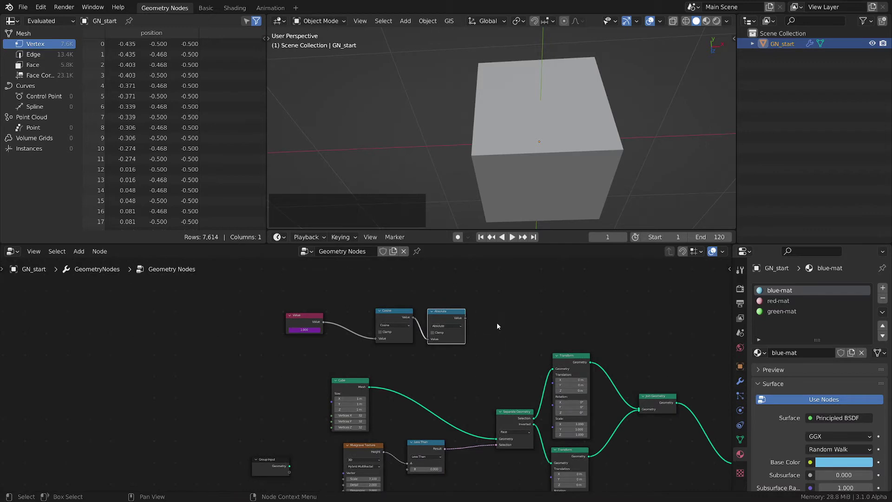
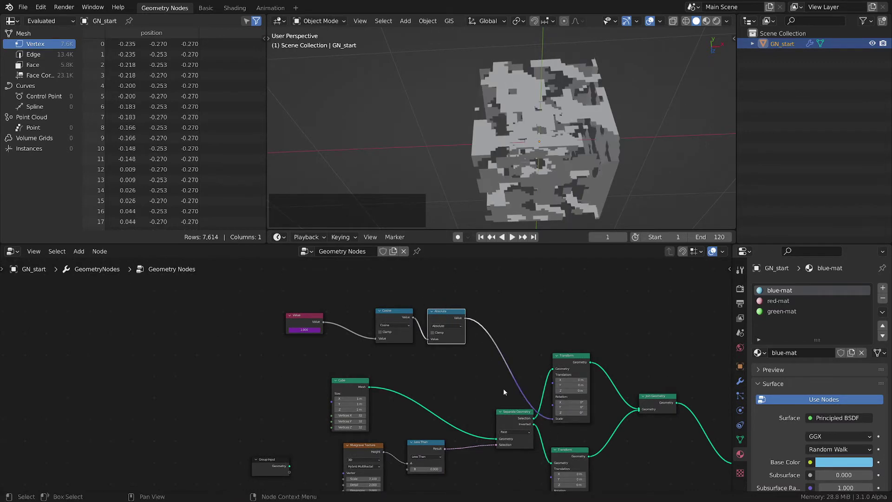
middle_click(579, 157)
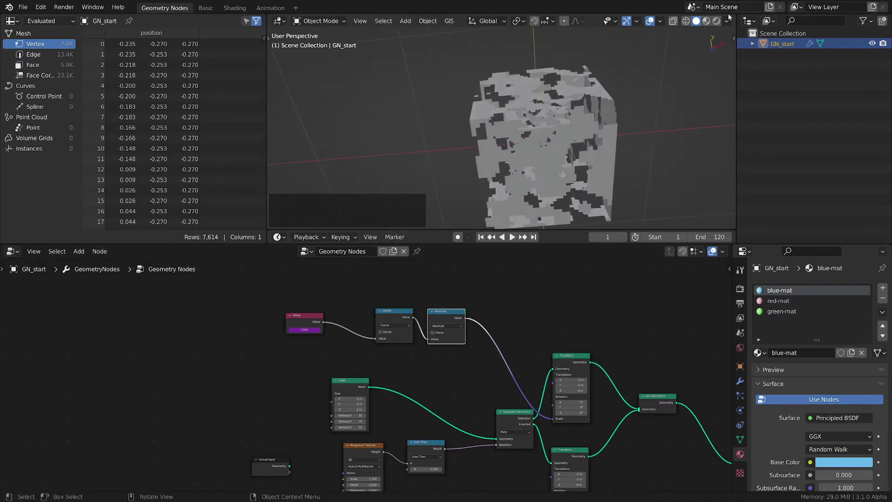
key(space)
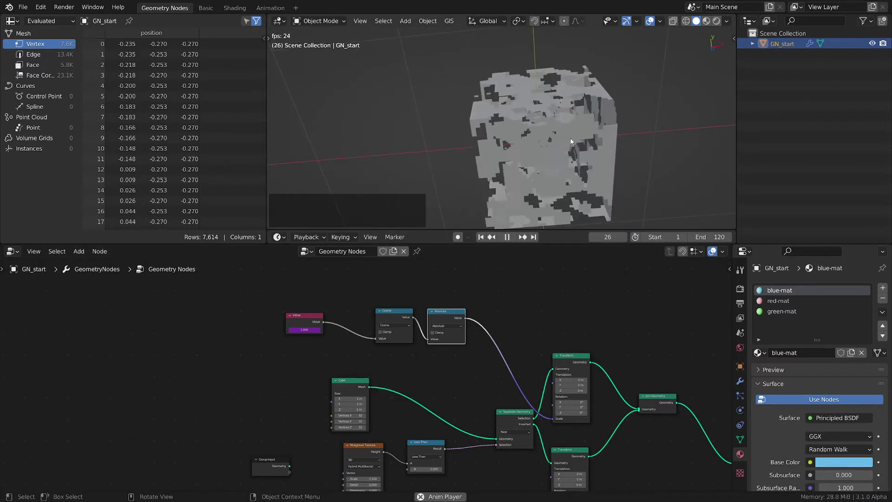
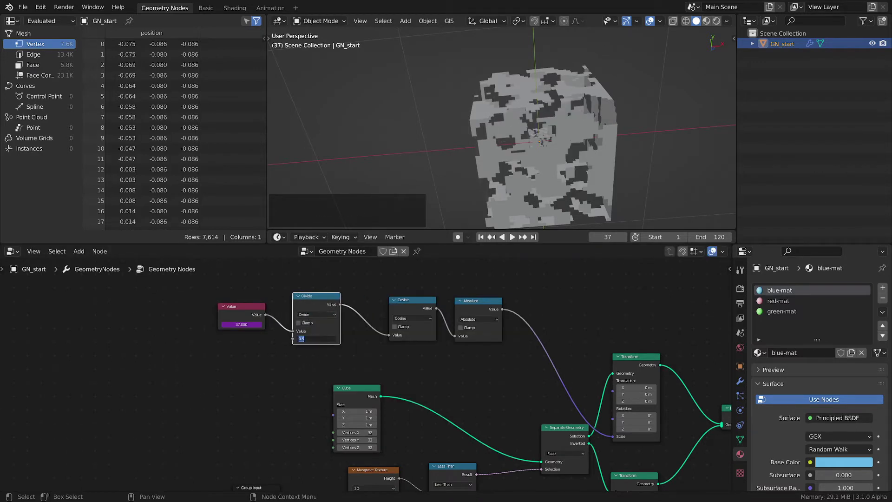
key(KP_4)
key(KP_0)
key(Return)
key(space)
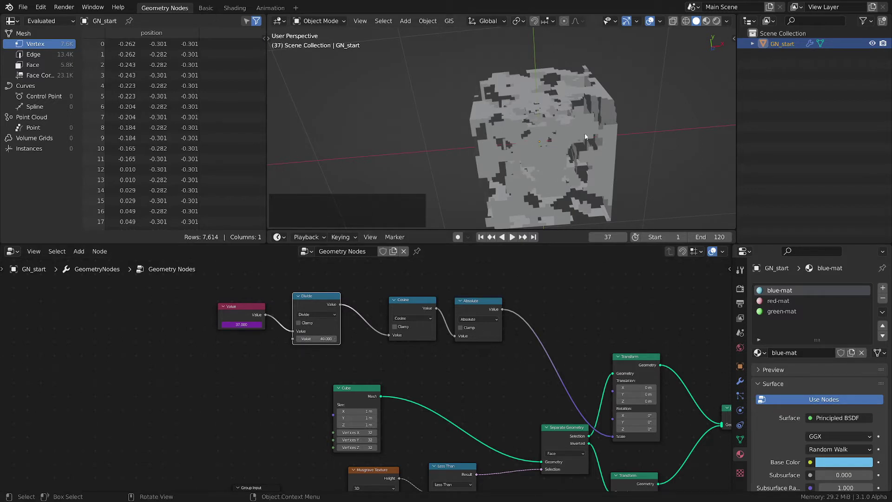
key(space)
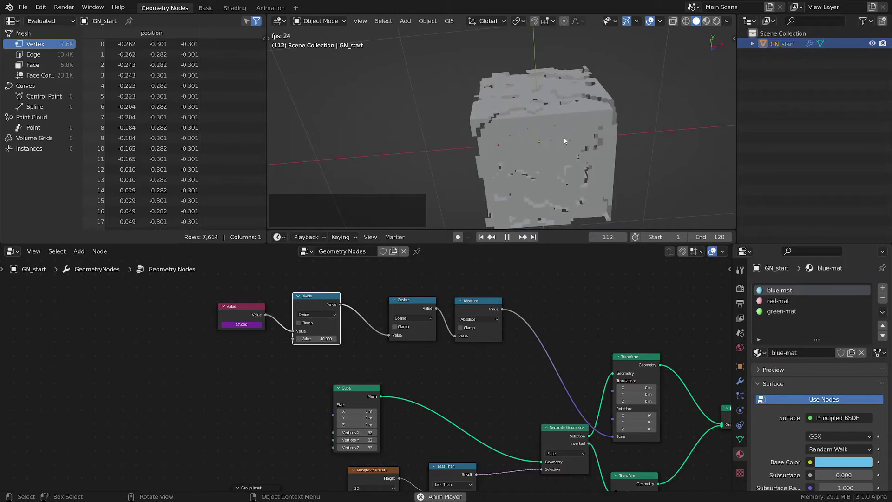
key(space)
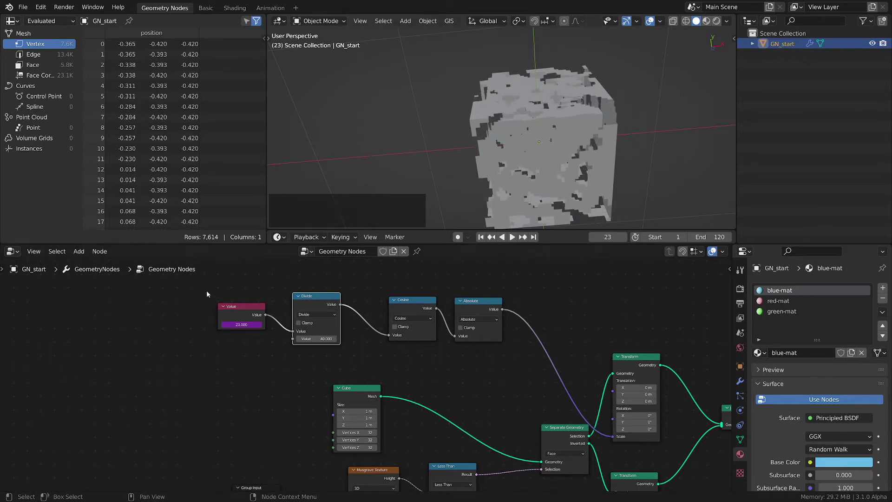
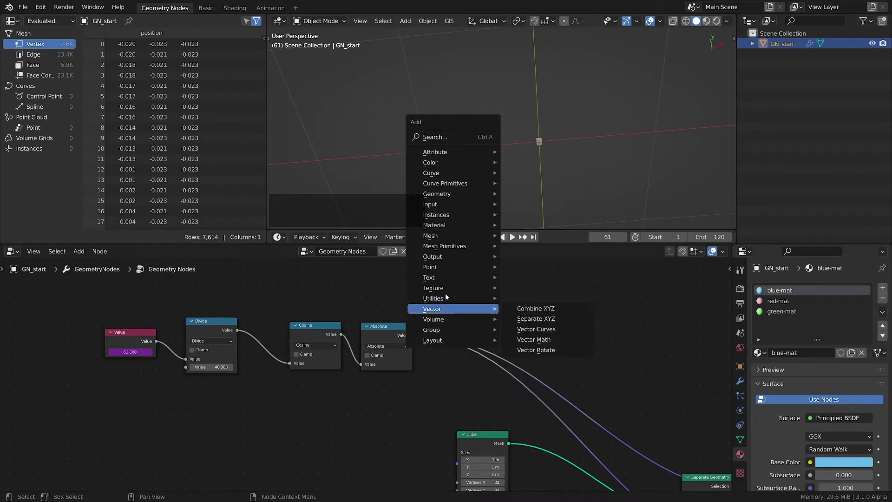
Add two Float Curve nodes after Absolute and give the upper curve a new sagging control point
click(548, 345)
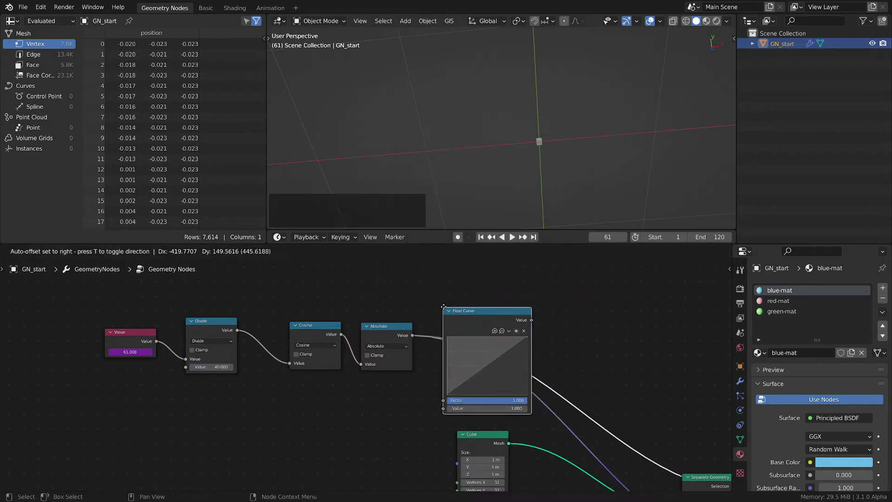
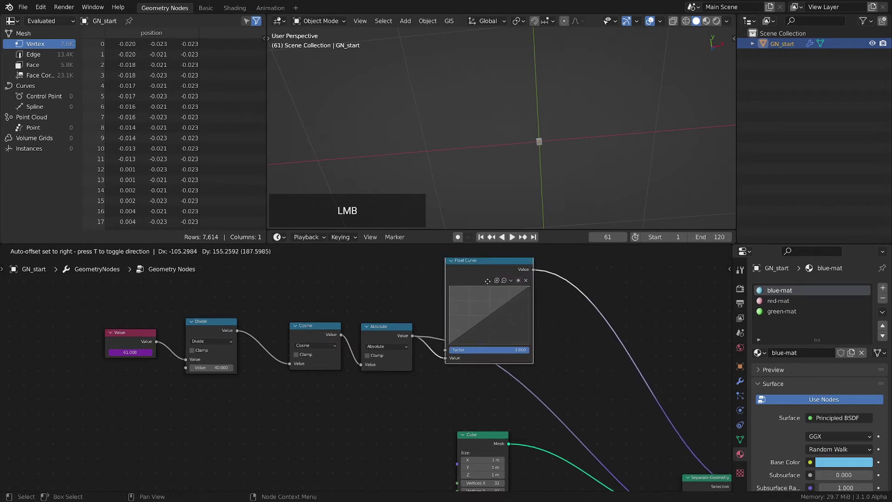
key(shift+d)
click(546, 370)
middle_click(544, 371)
click(494, 422)
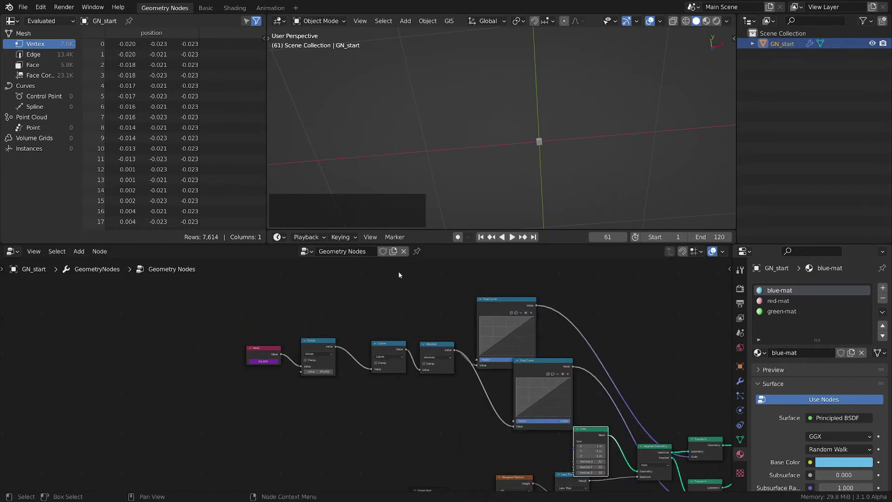
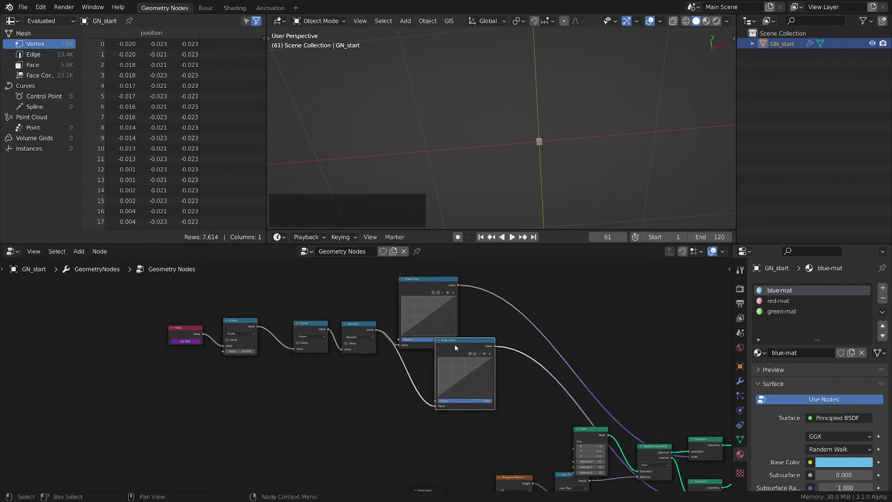
click(457, 343)
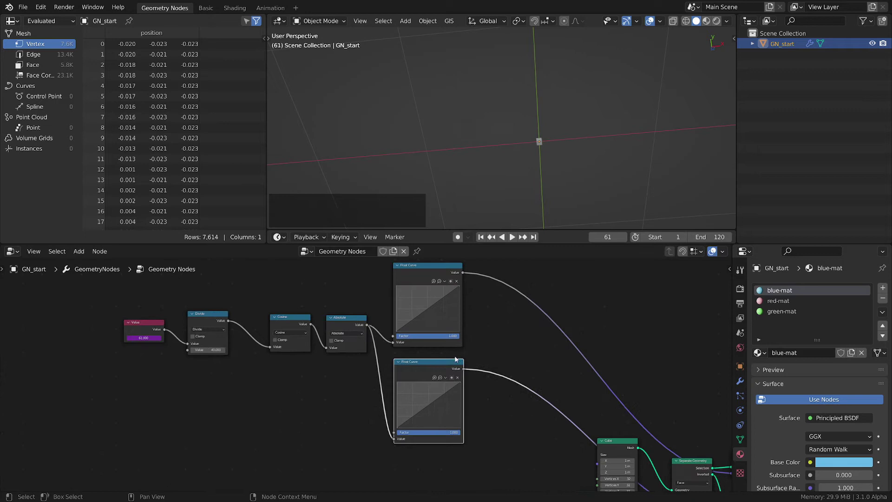
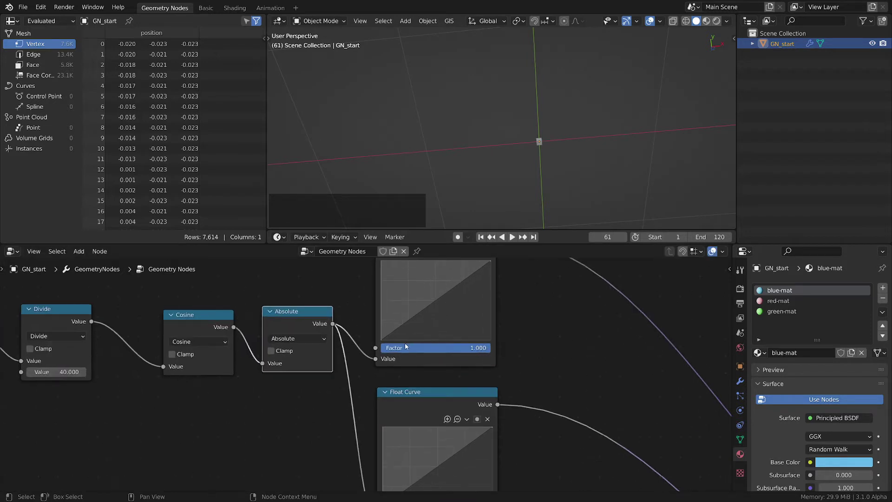
Shape both Float Curve nodes into wavy multi-point rising profiles
click(409, 323)
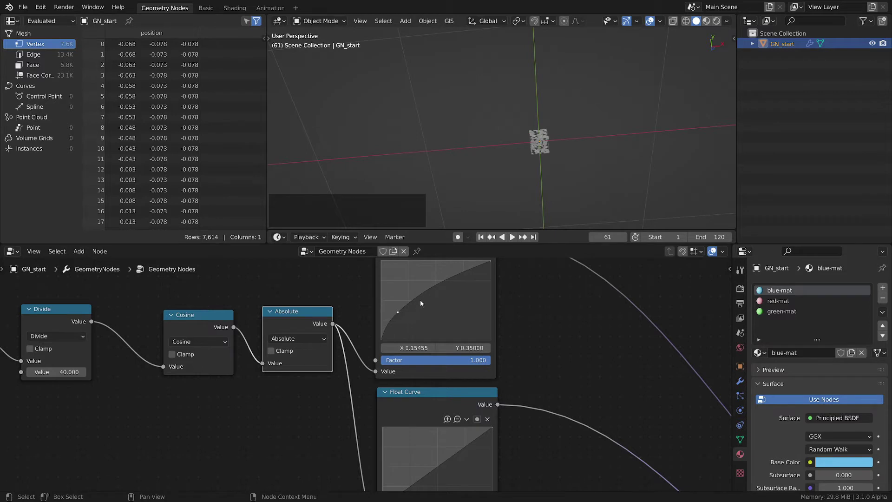
click(426, 293)
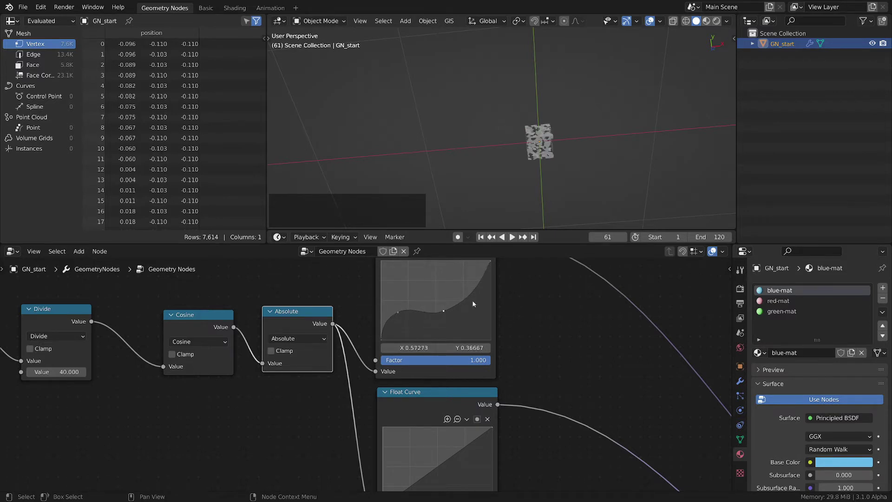
click(477, 291)
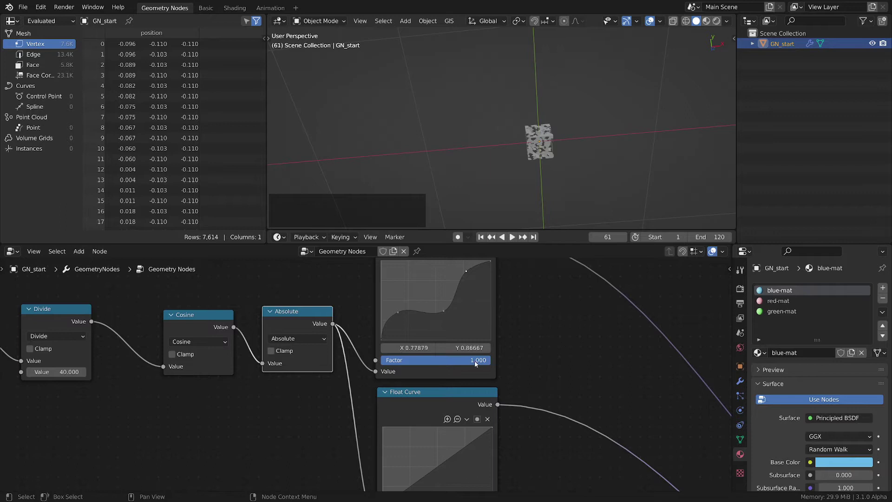
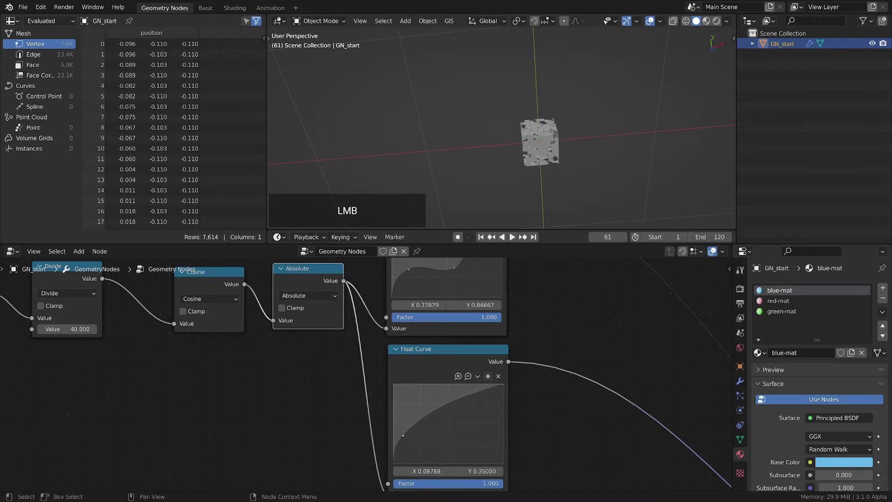
double_click(418, 425)
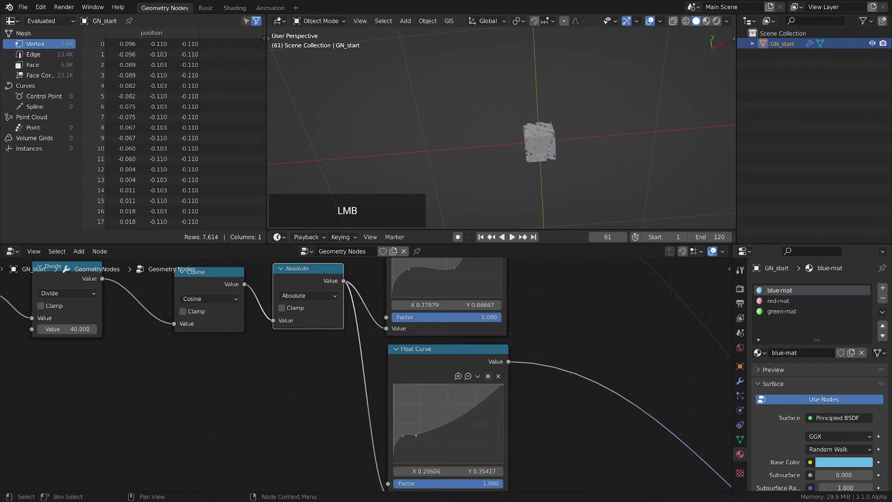
click(460, 419)
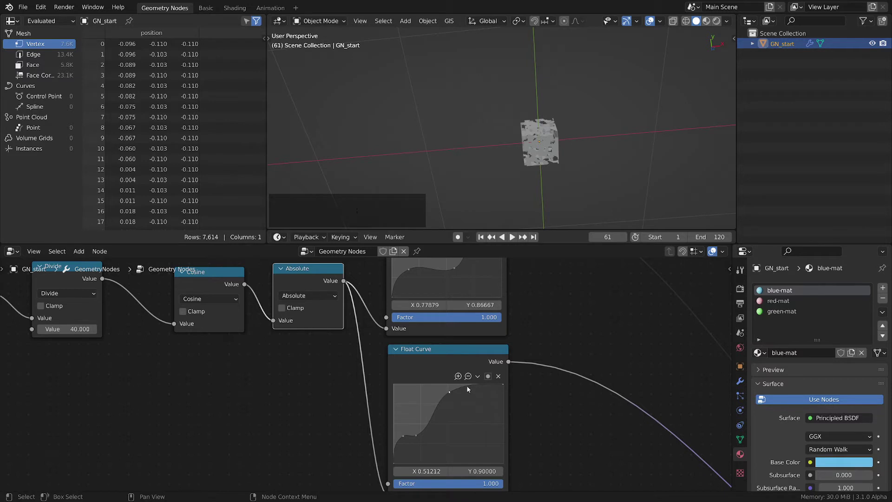
click(468, 388)
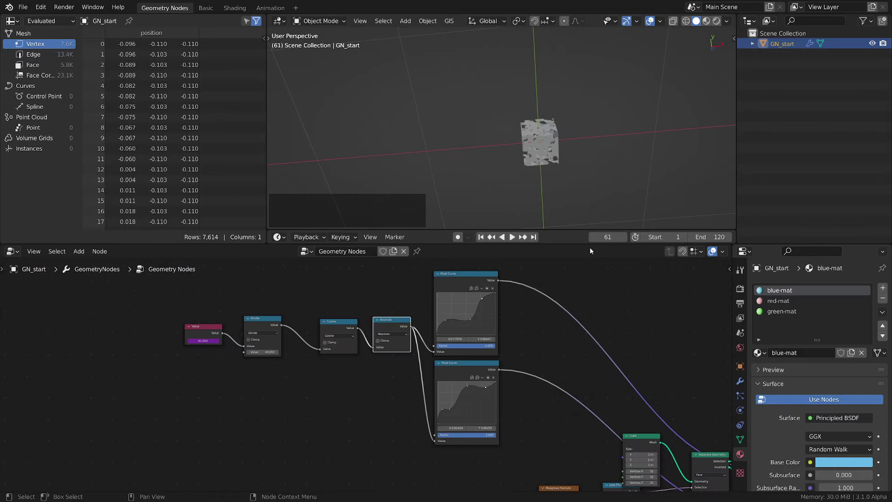
Preview the cube animation in the viewport and check the shading options
middle_click(531, 164)
middle_click(562, 165)
key(space)
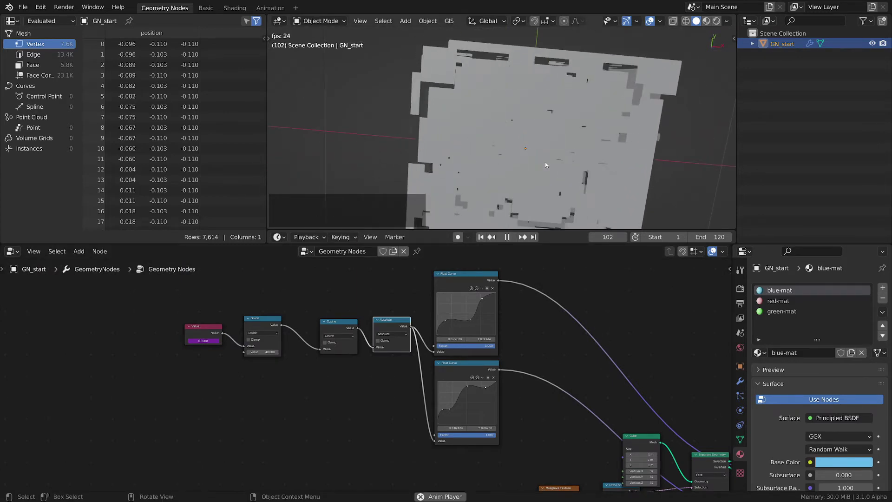
middle_click(543, 175)
key(space)
click(728, 22)
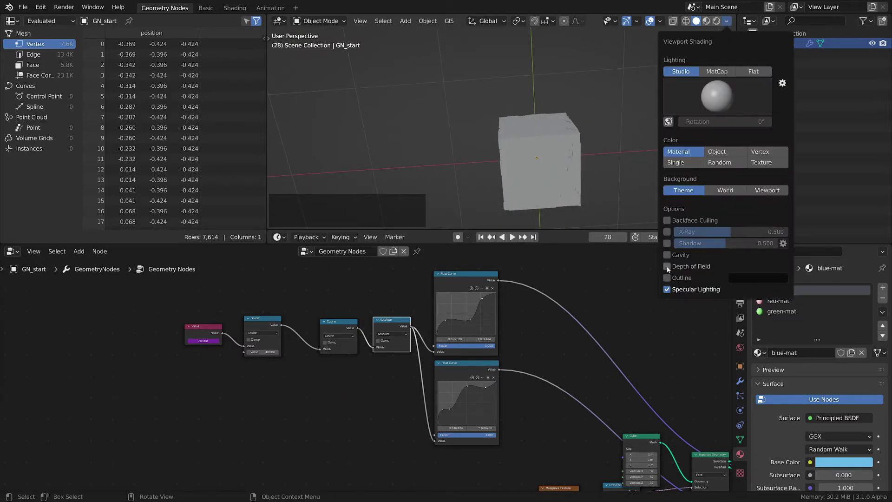
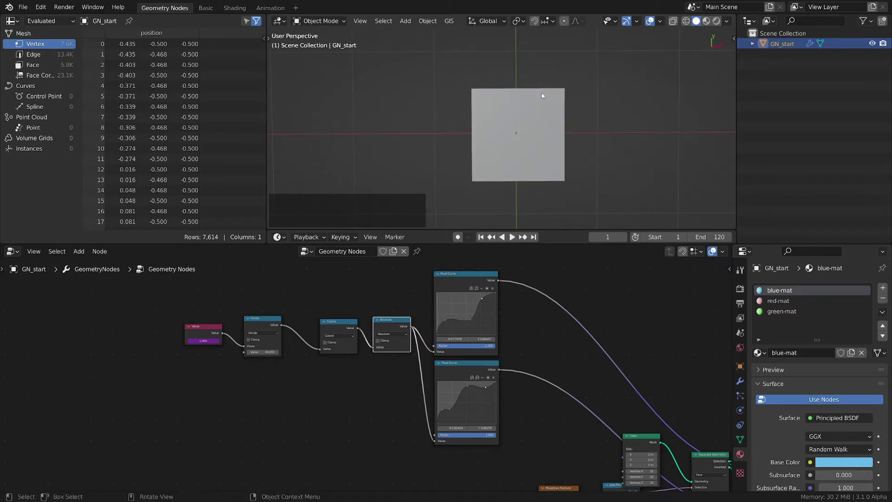
Extend the scene's End frame to 500 and return the timeline to frame 1
middle_click(253, 392)
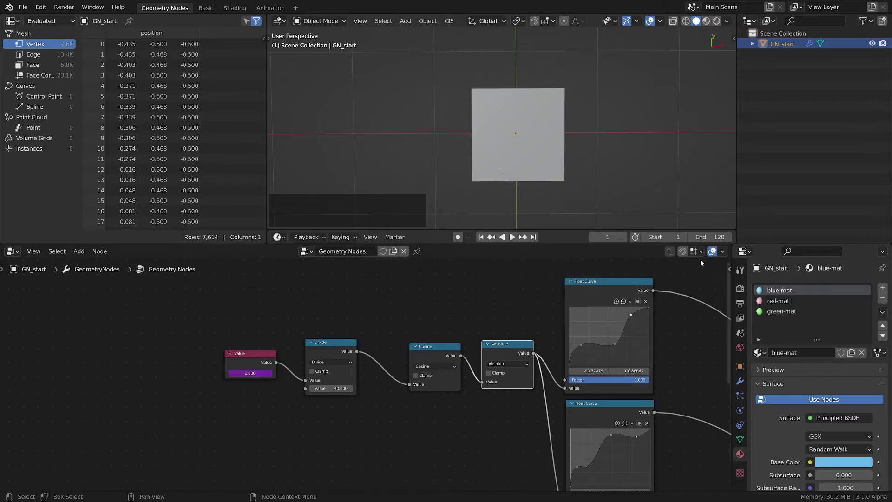
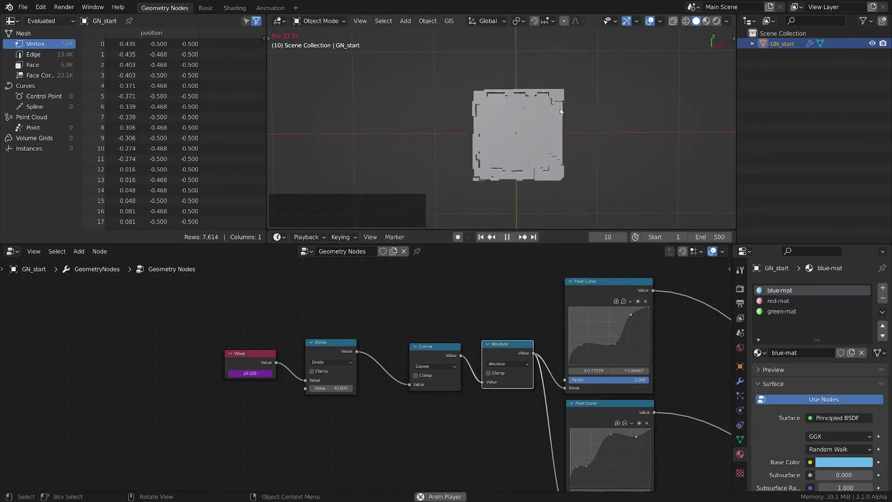
middle_click(561, 154)
key(space)
click(567, 168)
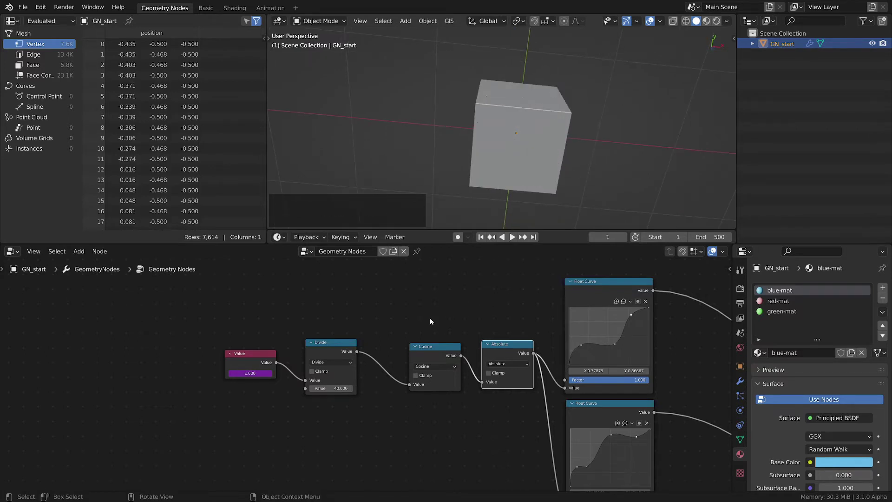
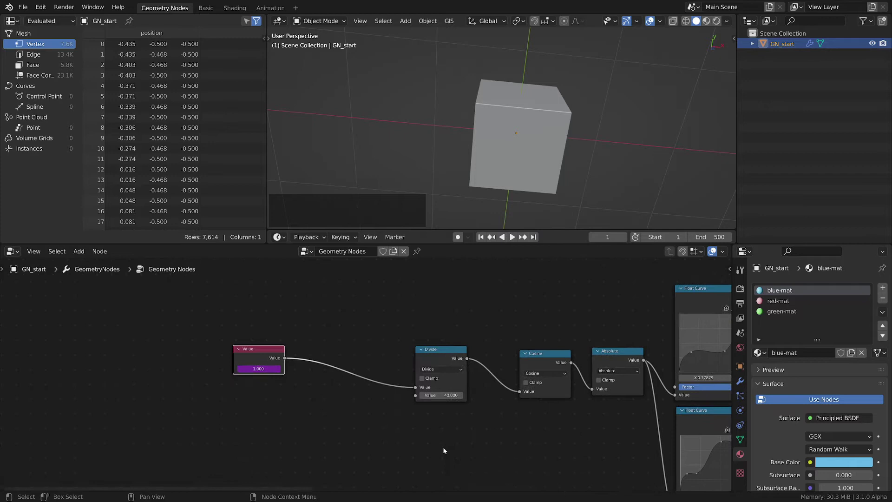
Insert a Clamp (0 to 1) on the Value–Divide link with a Subtract 40 Math node before it
key(shift+a)
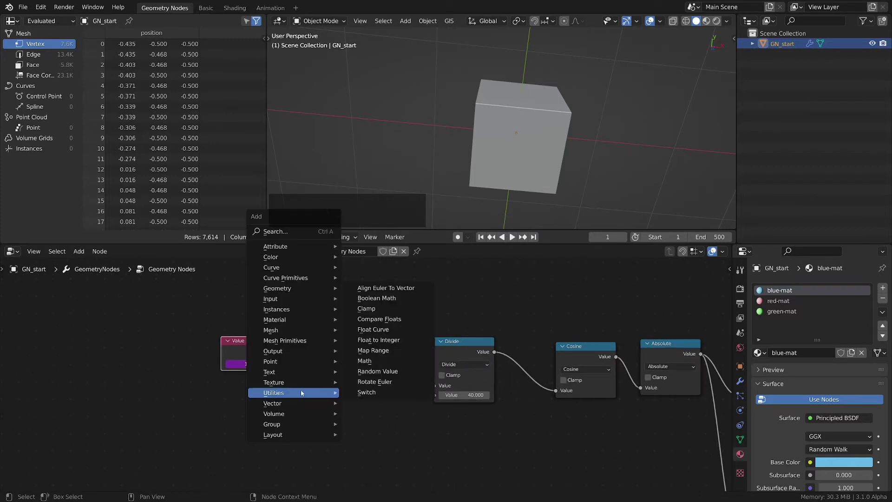
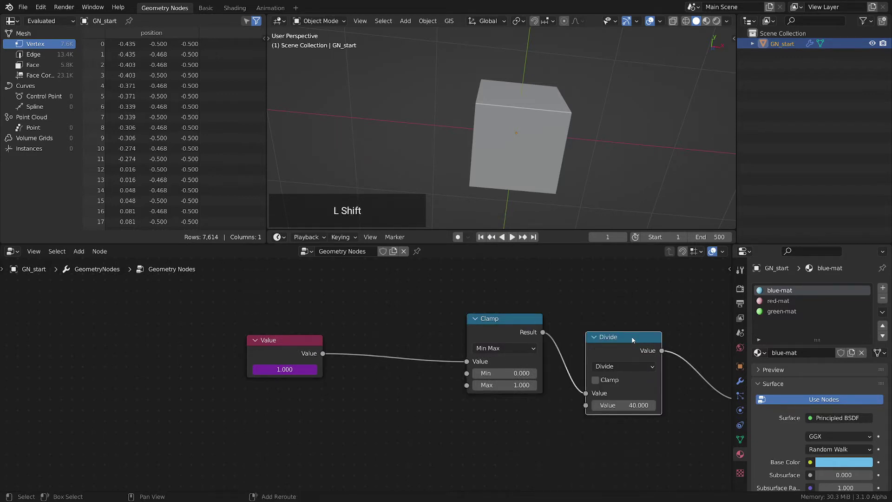
key(shift+d)
click(407, 326)
click(398, 355)
key(s)
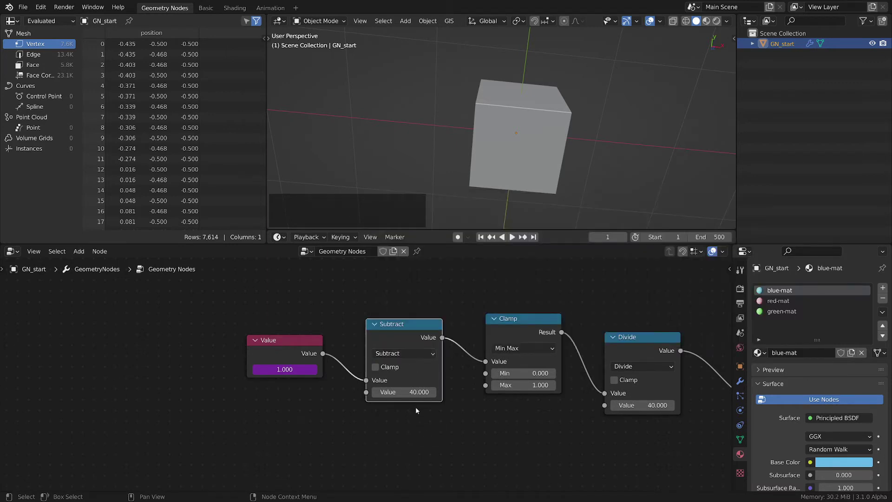
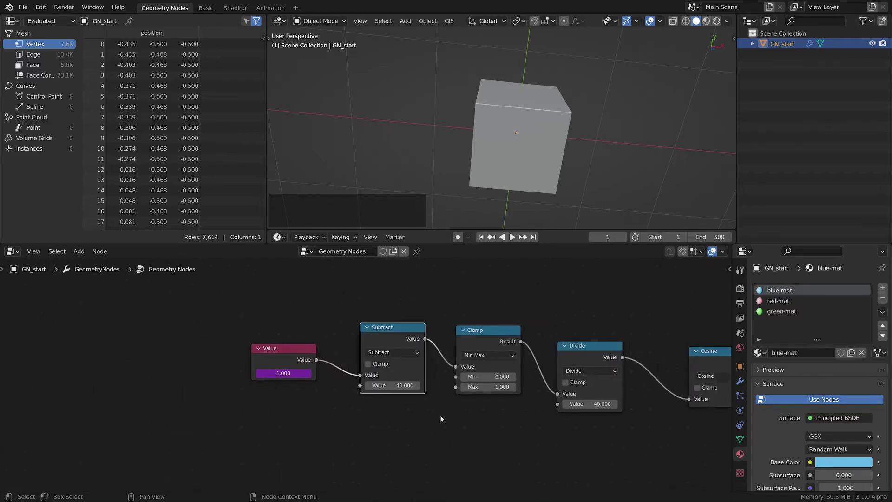
Feed a second Value node of 500 into the Clamp's Max and play the animation
key(space)
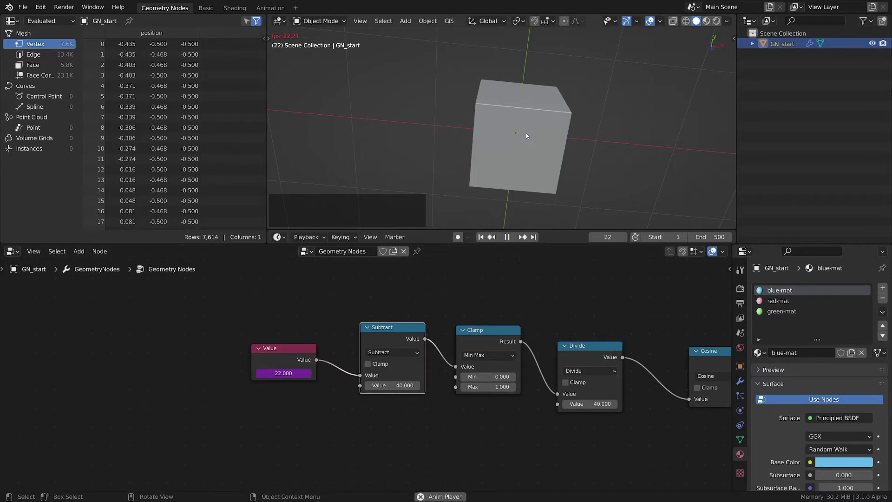
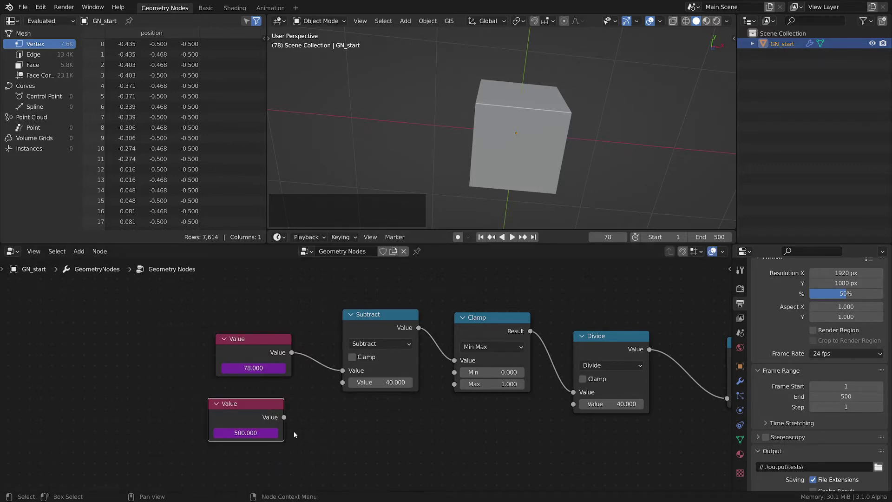
click(287, 418)
click(244, 409)
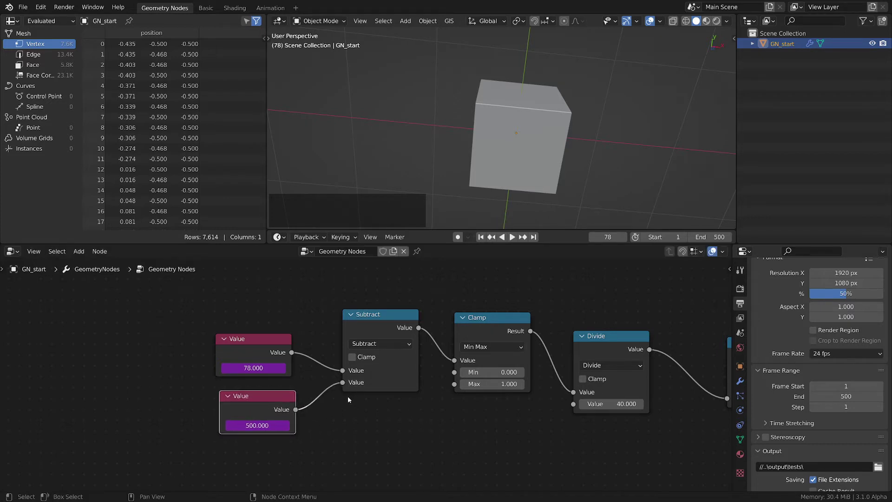
click(346, 381)
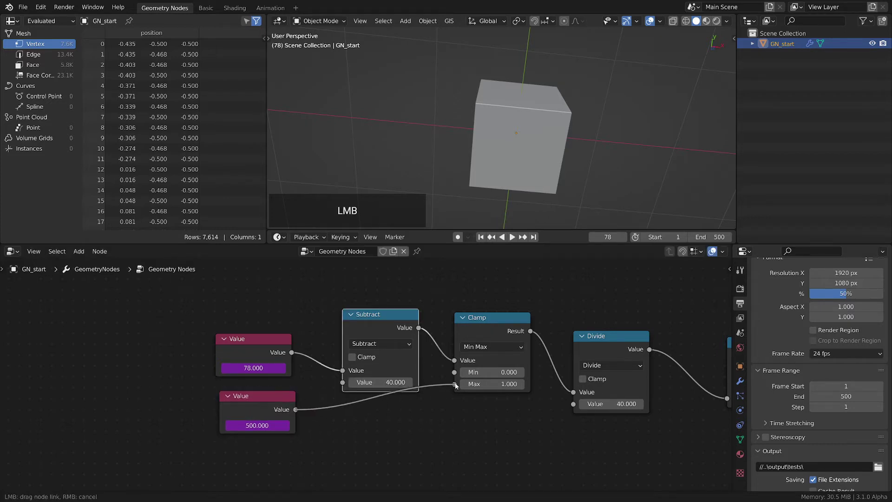
click(477, 196)
key(space)
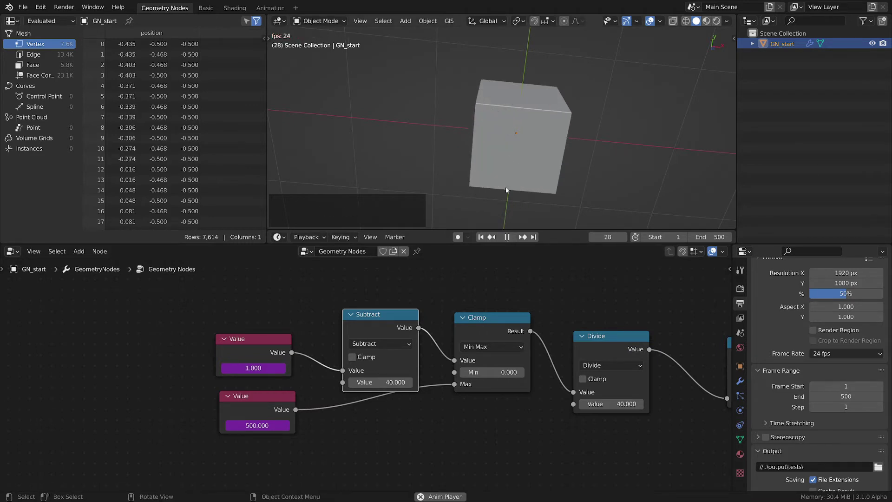
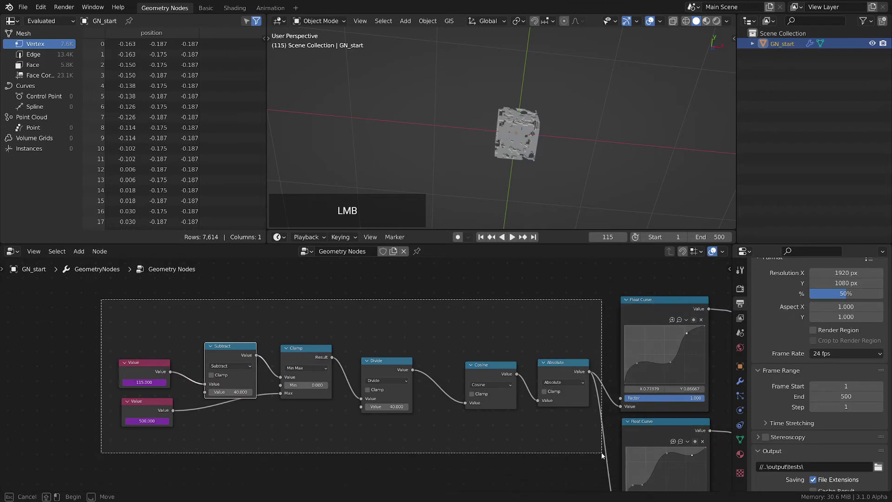
Spread the two Transform nodes apart above and below the geometry split for readable links
middle_click(583, 453)
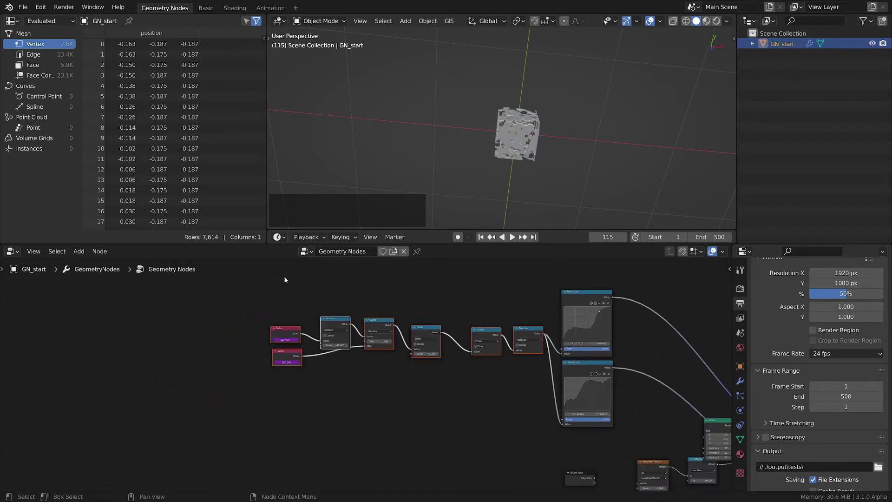
click(274, 277)
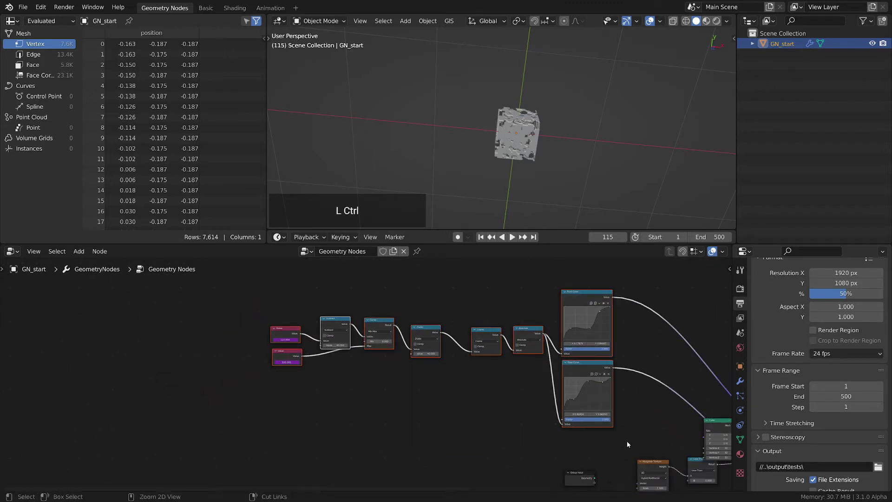
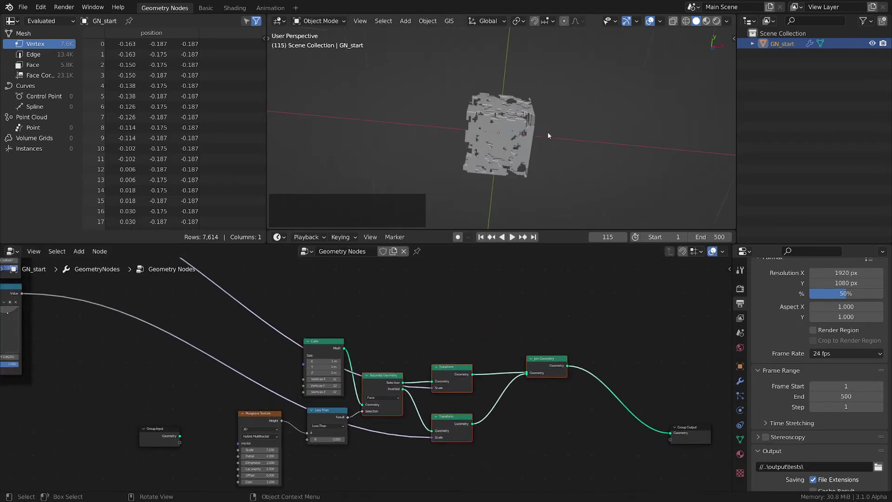
click(447, 424)
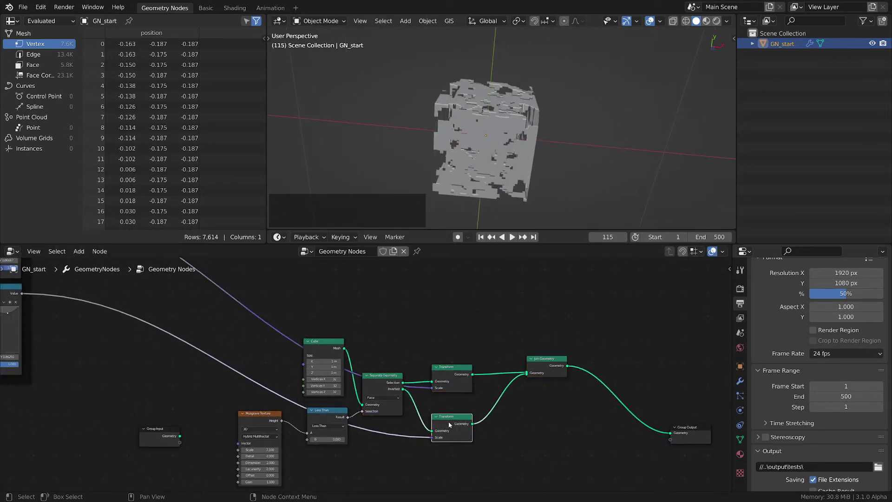
click(461, 424)
click(451, 370)
middle_click(492, 413)
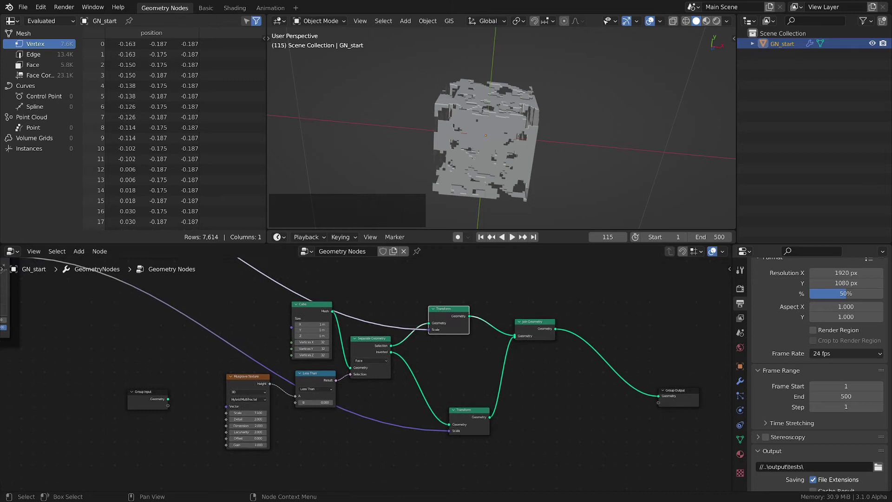
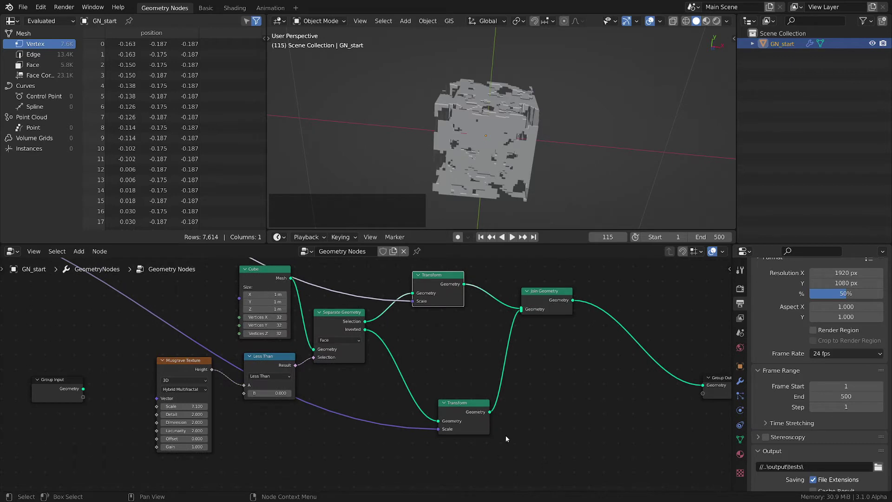
Add a Curve to Mesh node after the lower Transform on the inverted half
middle_click(509, 436)
click(470, 422)
click(527, 412)
key(shift+a)
click(479, 286)
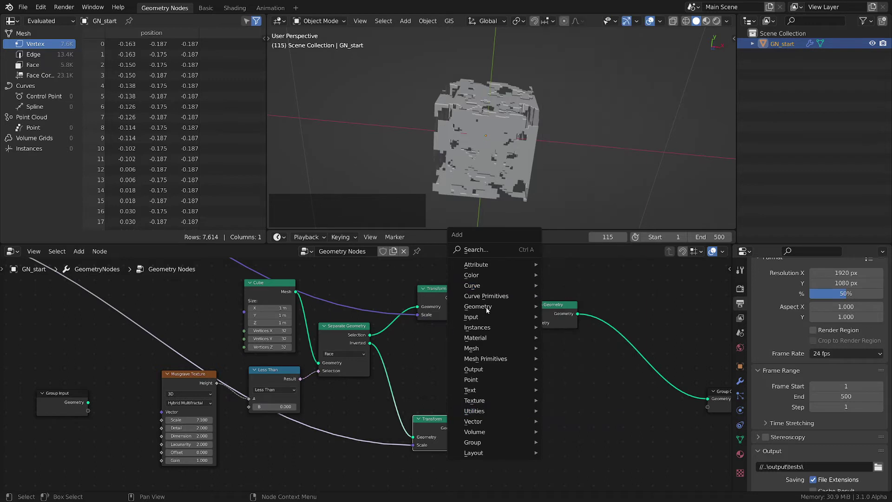
Add a Curve Circle profile (resolution 4, radius 0.001 m) and a Mesh to Curve node for the wire-grid look
key(shift+a)
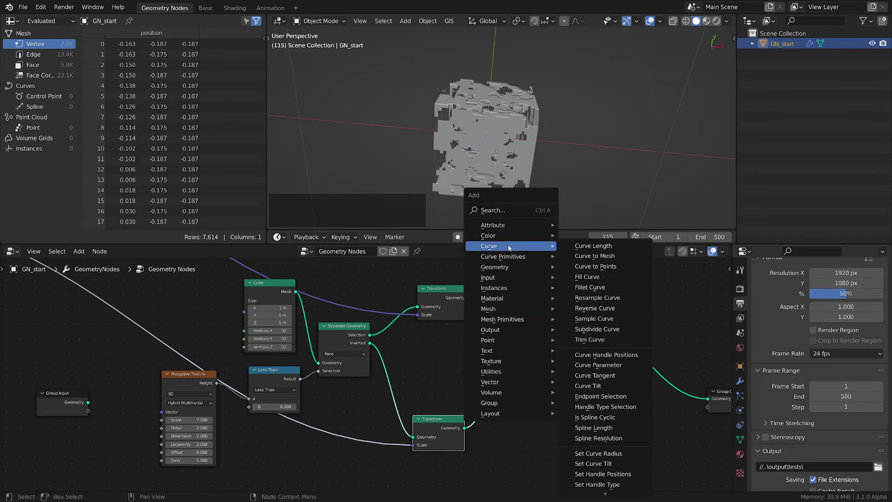
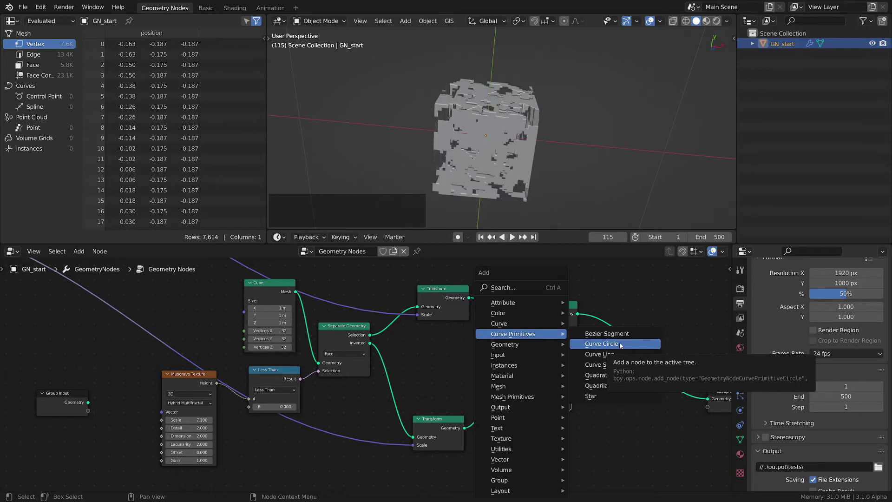
click(622, 344)
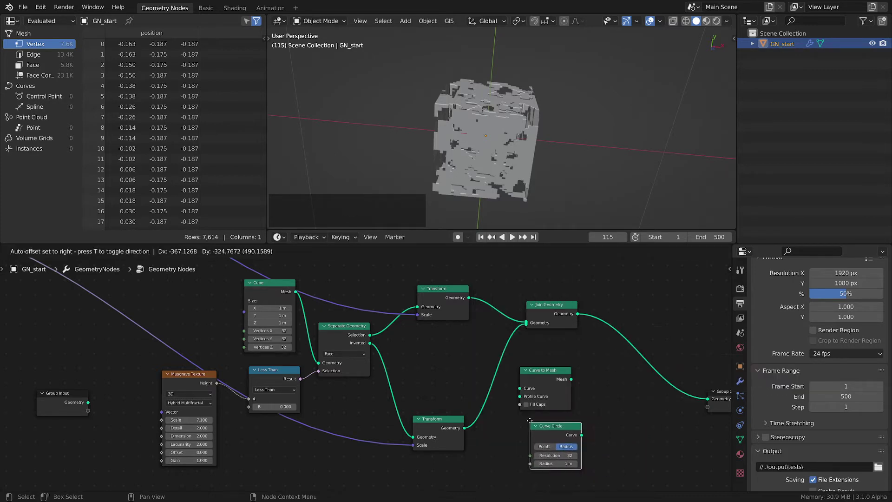
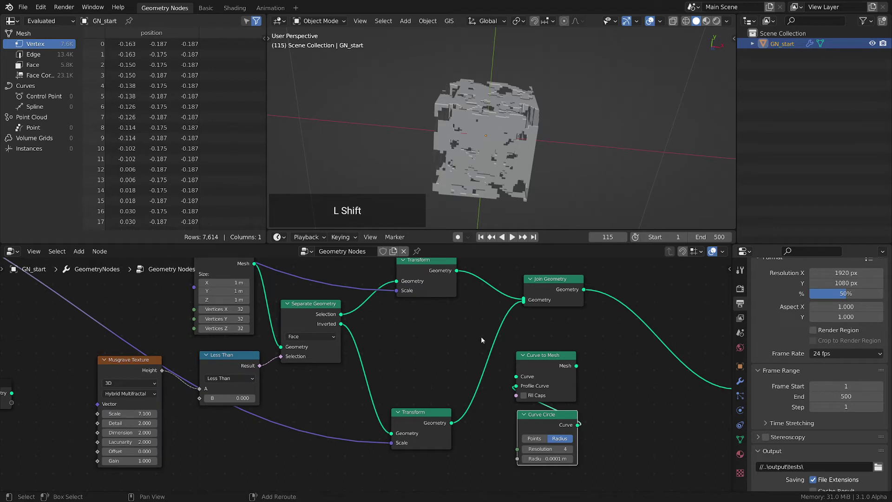
key(shift+a)
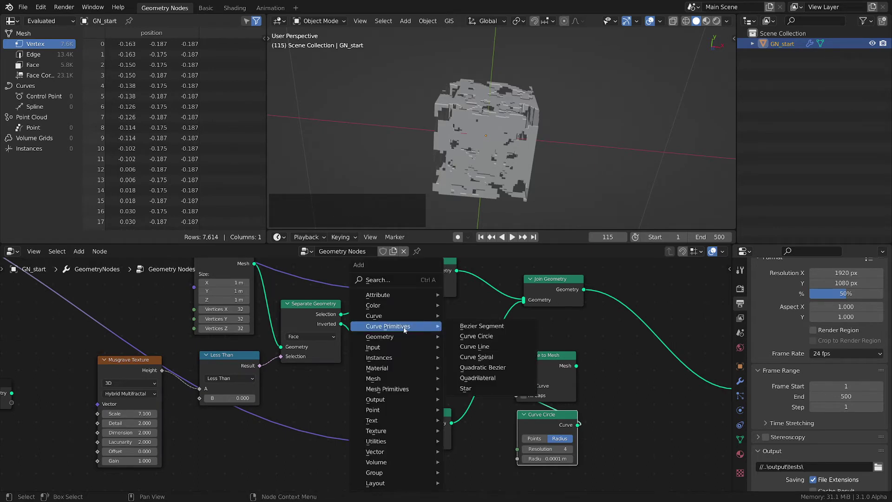
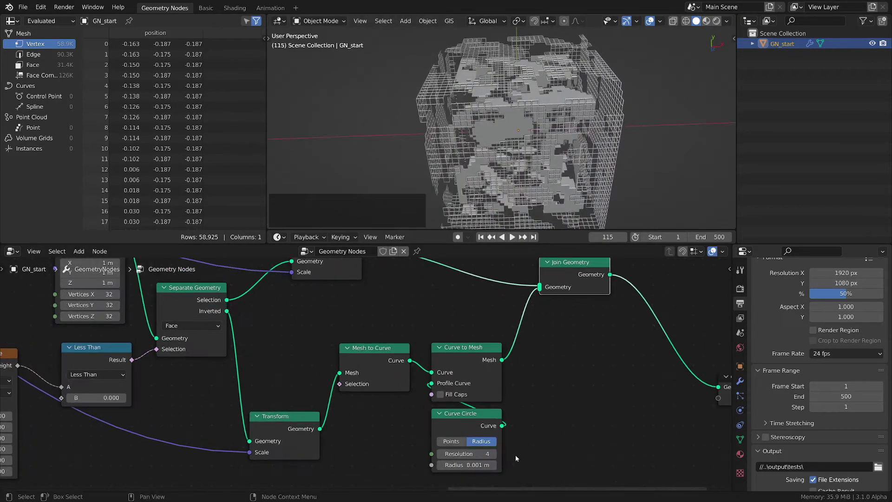
Insert a Switch before Join Geometry: Curve to Mesh into True, inverted blocks into False
click(407, 354)
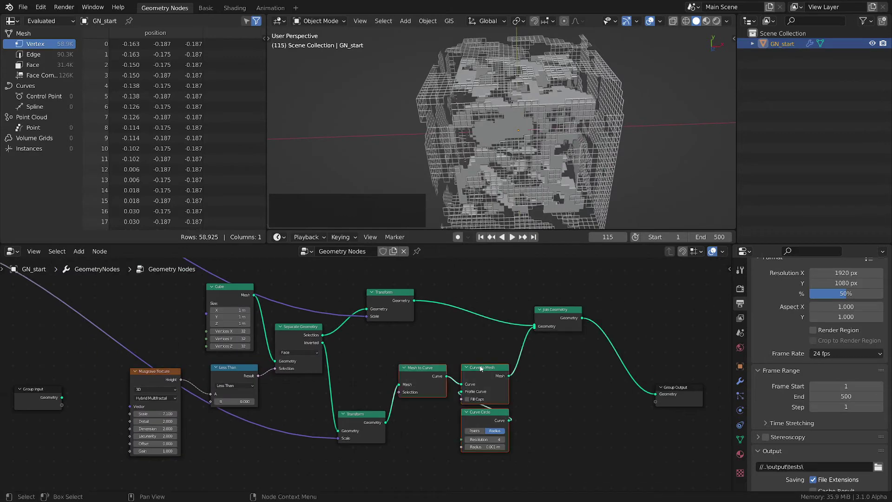
click(485, 375)
middle_click(446, 369)
middle_click(499, 376)
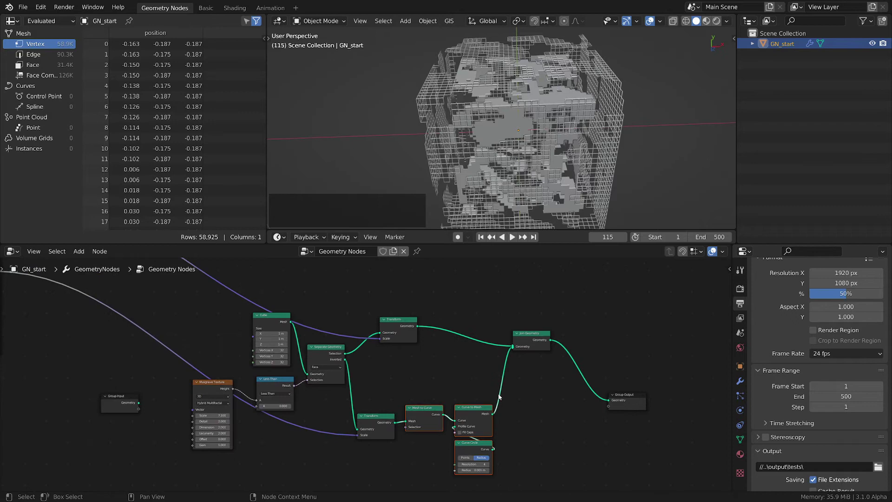
key(shift+a)
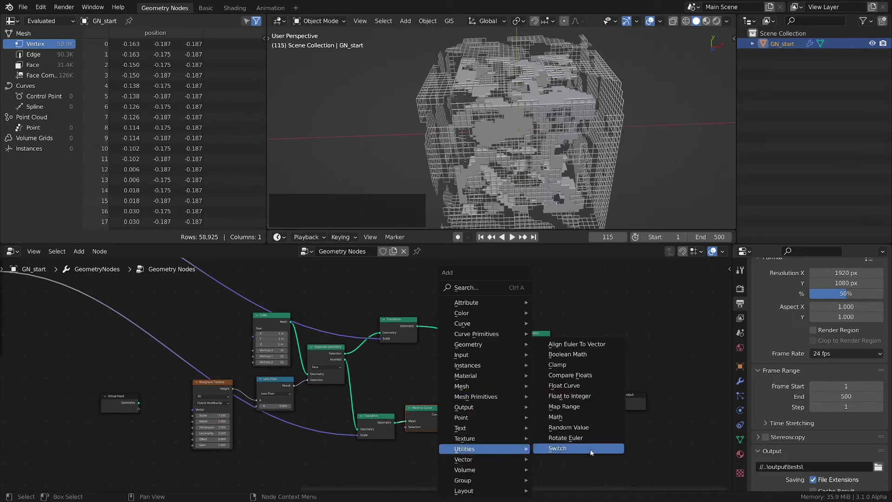
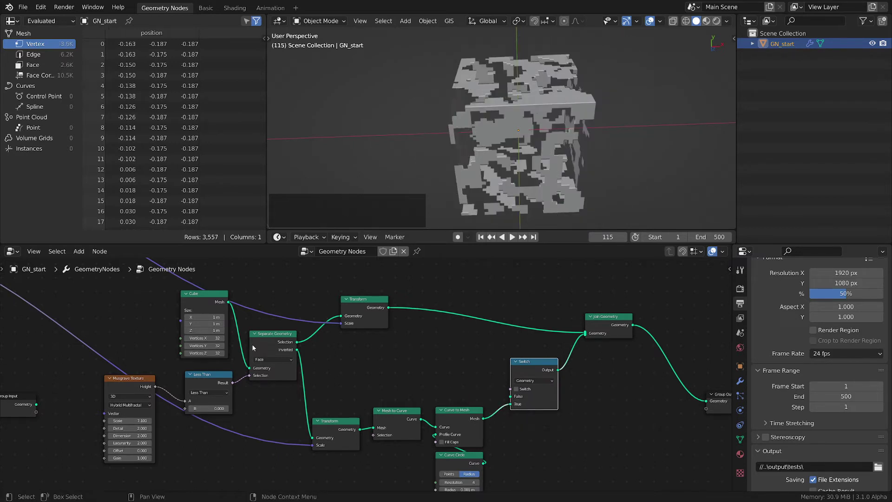
click(298, 352)
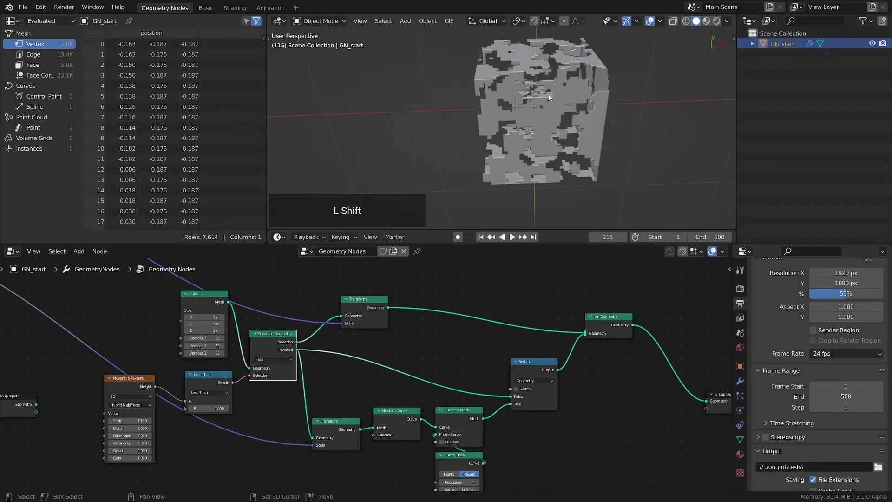
click(550, 97)
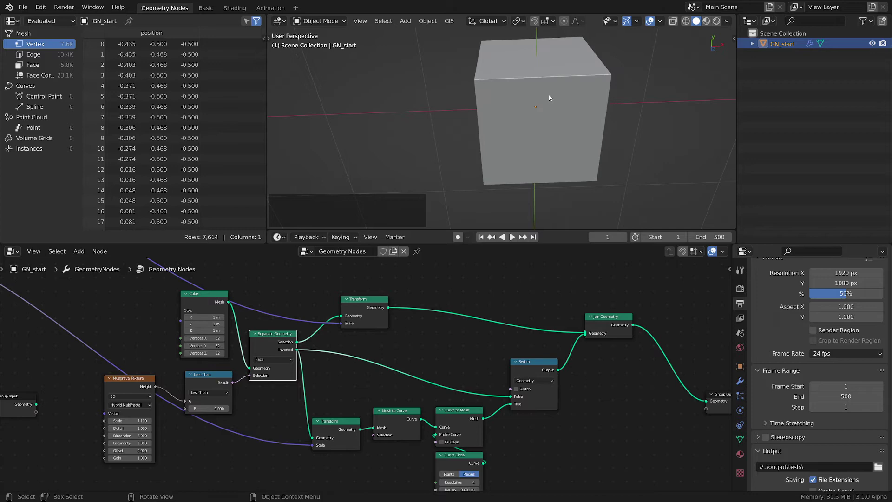
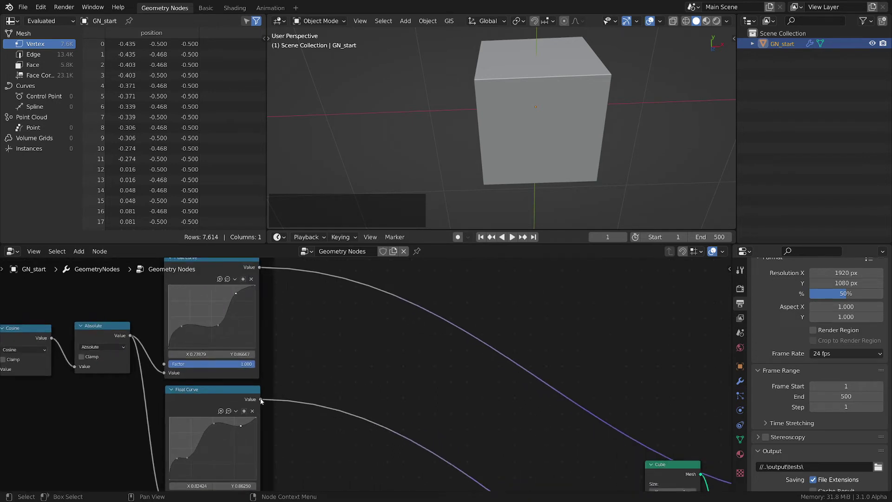
Add a Compare node set to Equal taking the upper Float Curve's value as input A
middle_click(445, 388)
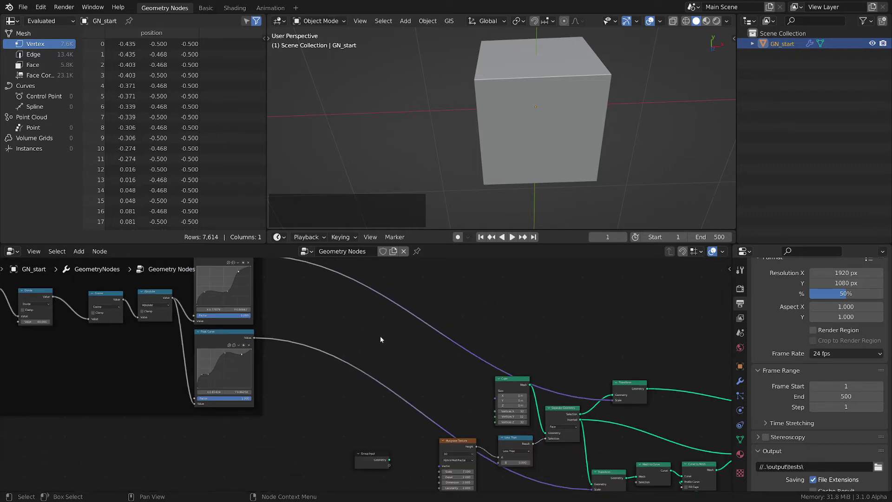
click(407, 347)
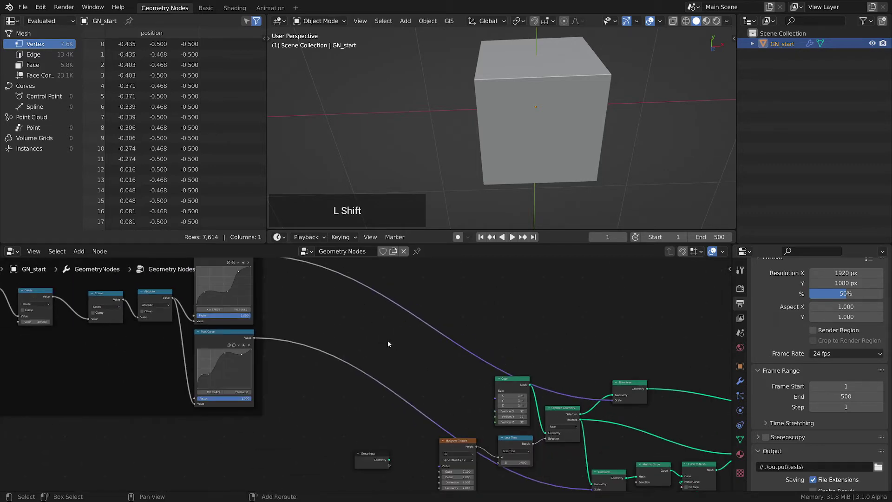
key(shift+a)
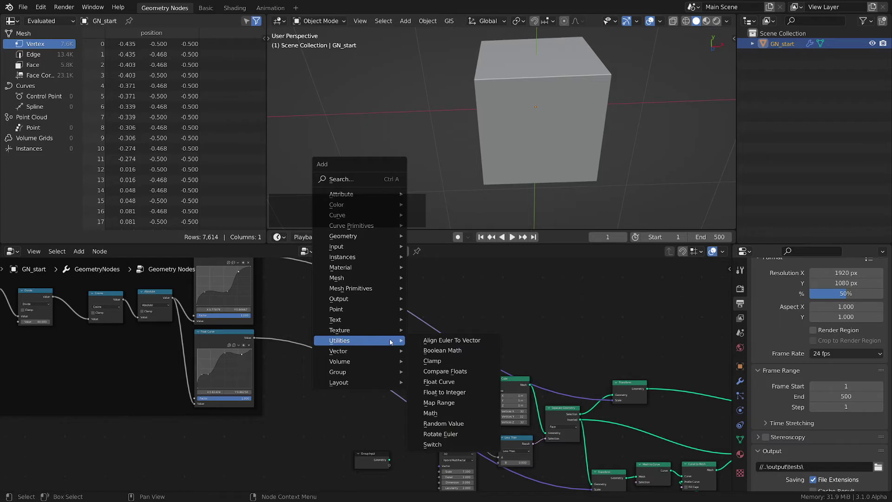
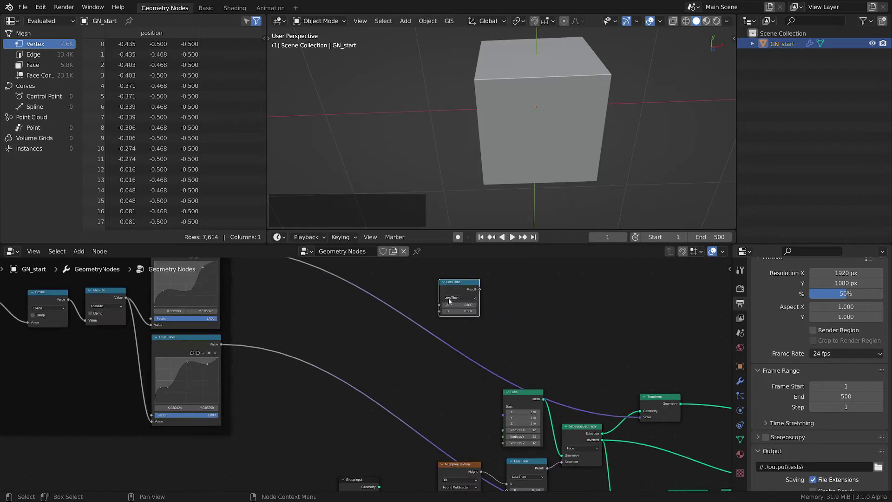
click(469, 297)
click(462, 328)
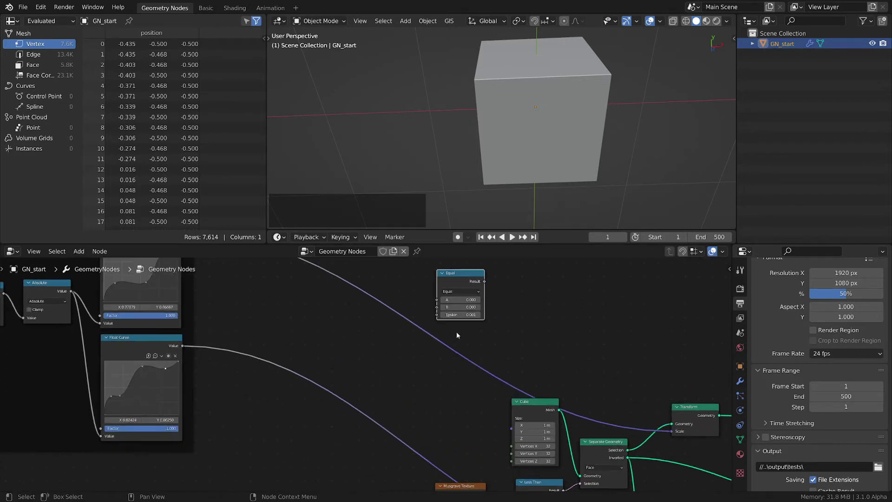
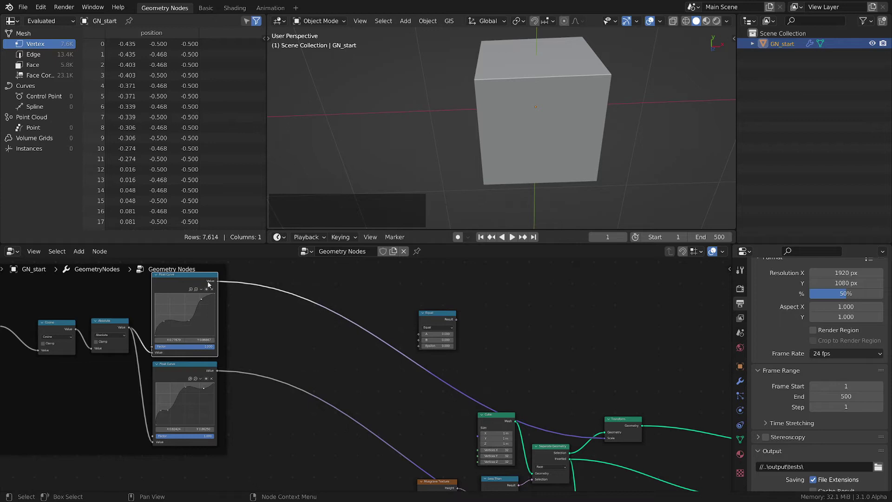
click(445, 318)
key(f)
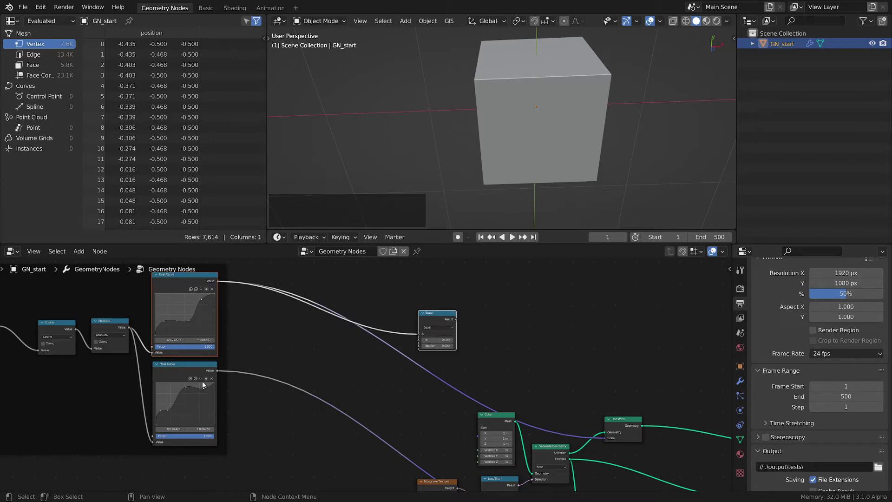
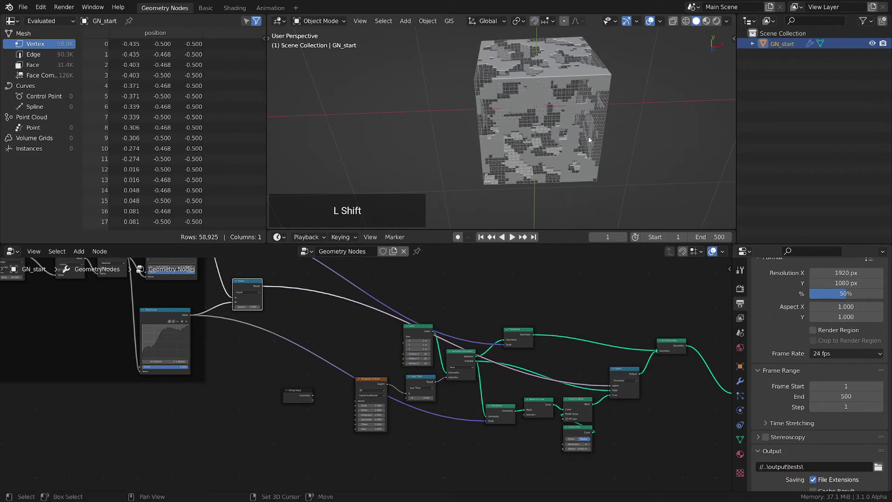
Play and pause the animation to check the scattered wire-grid patches on the cube
key(space)
key(space)
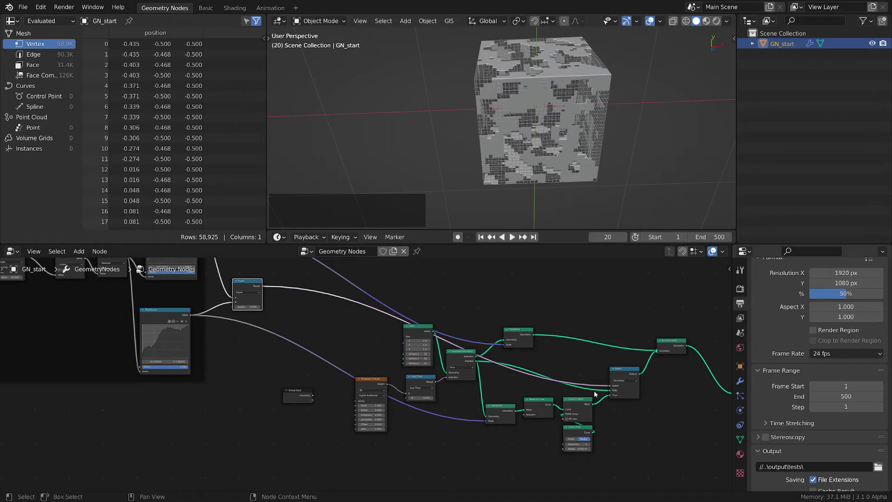
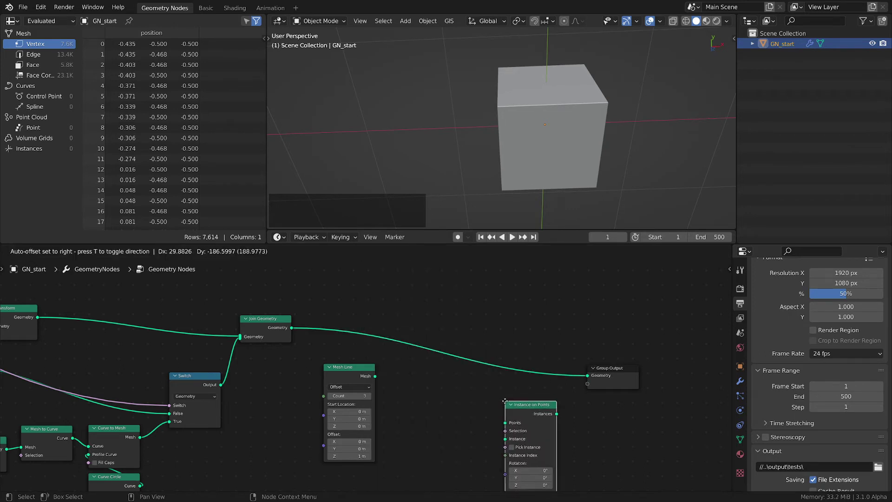
Instance the joined geometry on the Mesh Line's points with Offset Z 0, feeding Group Output
click(513, 347)
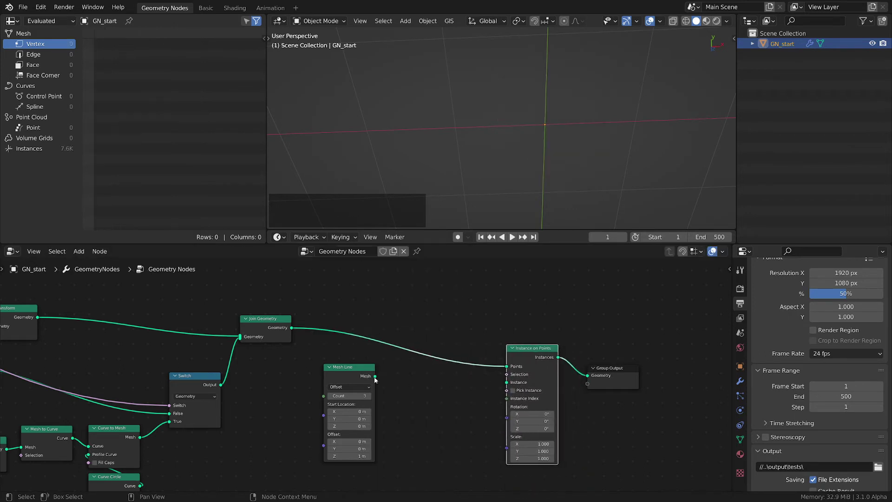
click(376, 376)
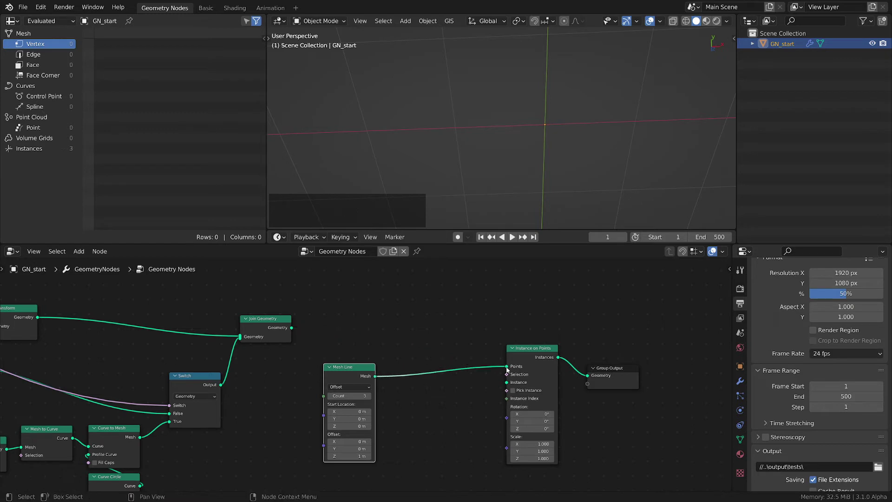
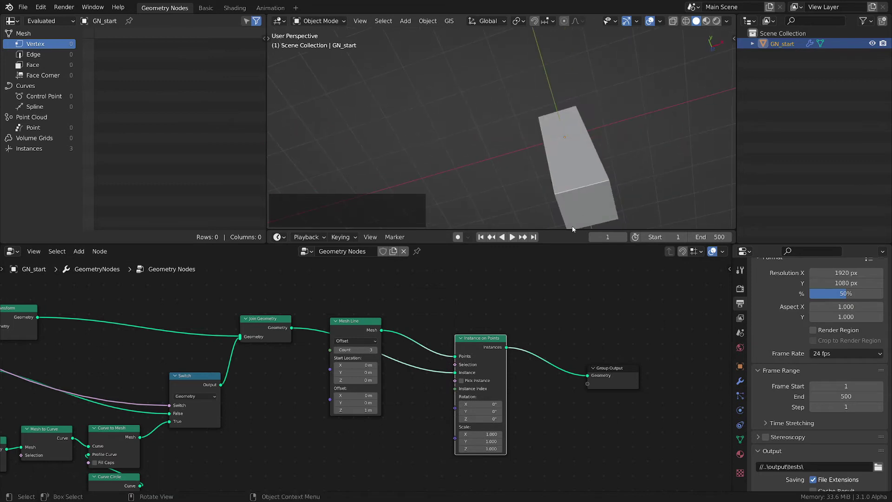
click(359, 324)
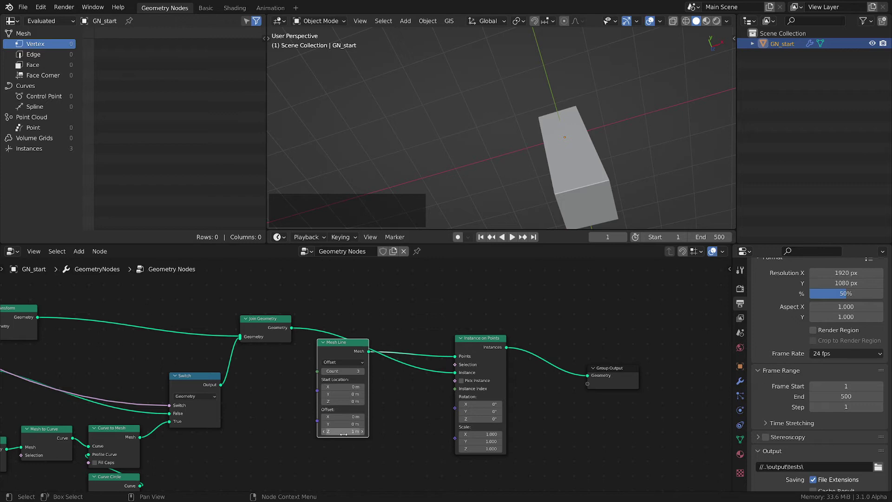
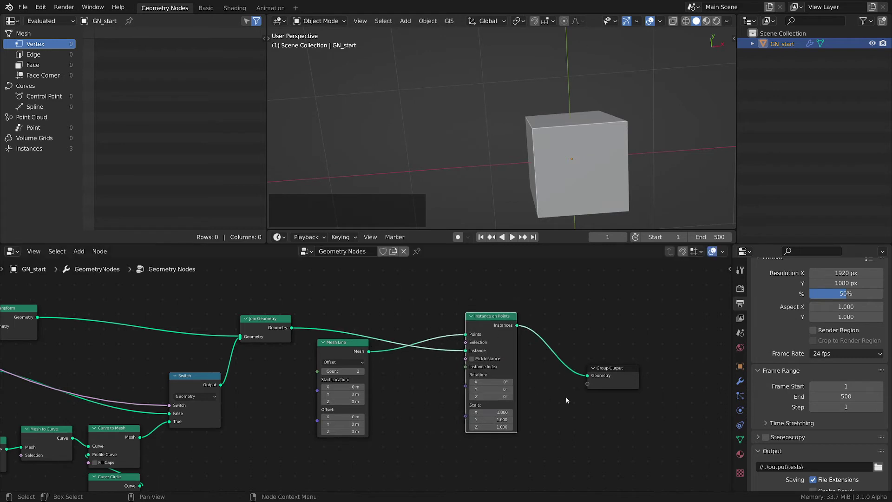
middle_click(543, 400)
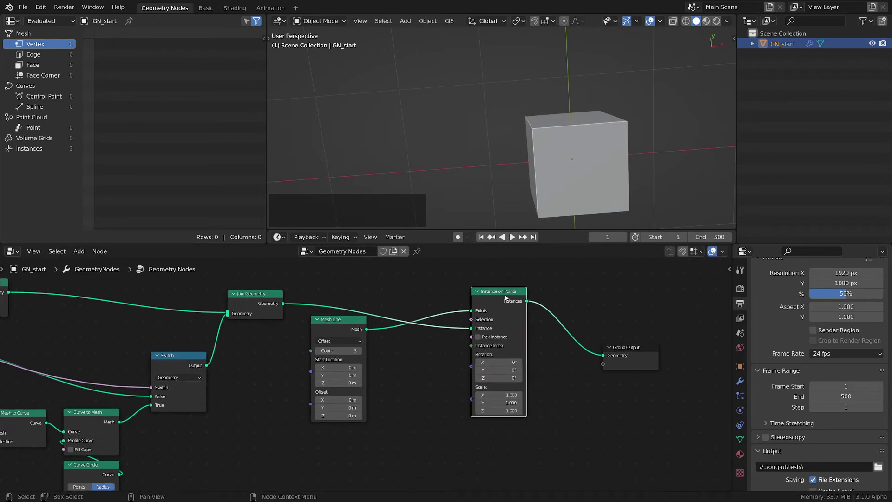
click(507, 296)
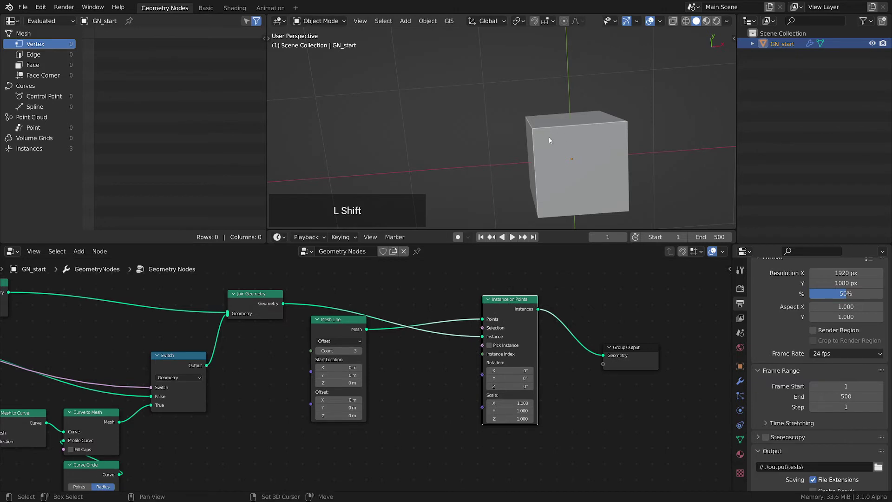
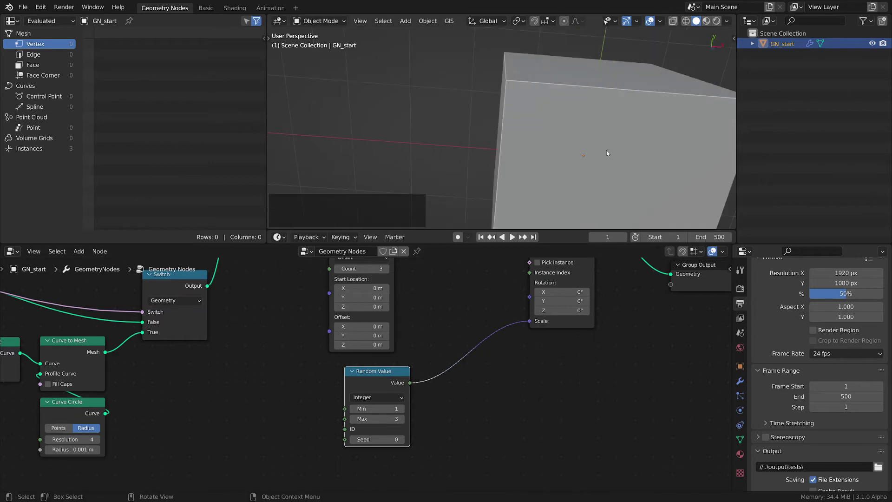
Switch to wireframe and orbit the view to inspect the nested instance copies
key(z)
middle_click(616, 154)
middle_click(580, 156)
middle_click(591, 164)
middle_click(581, 161)
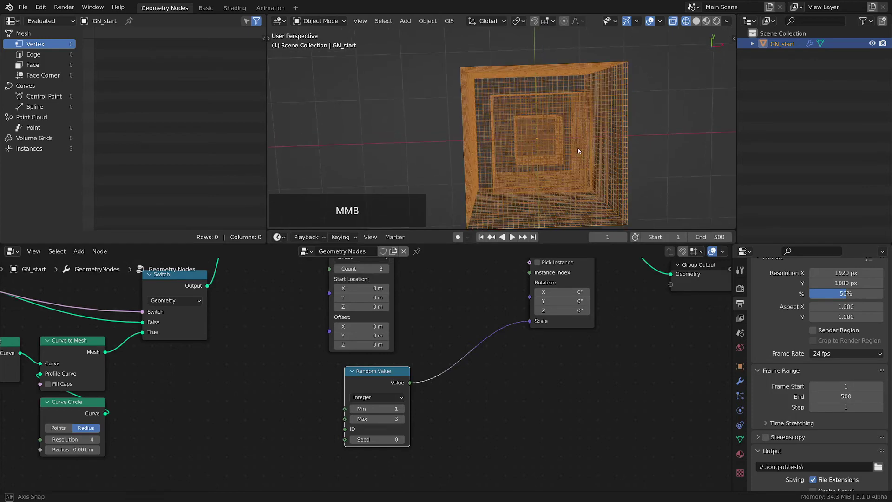
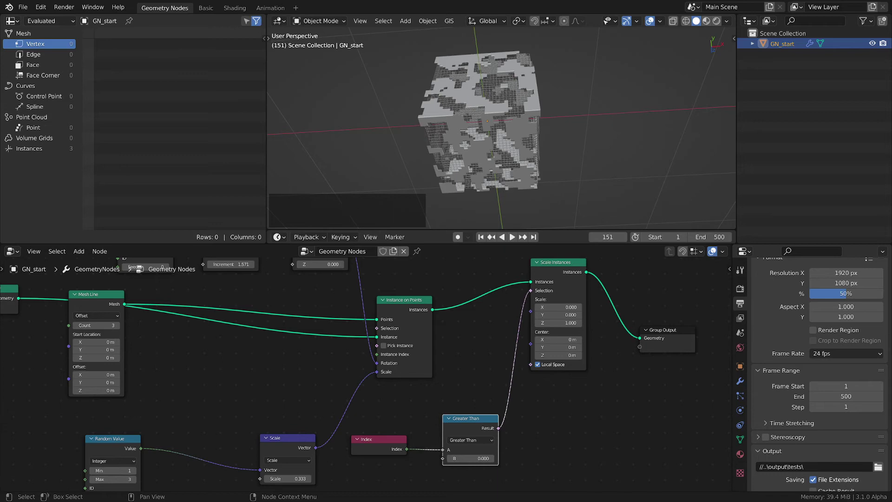
Set the Scale Instances scale to a uniform 1
click(569, 306)
key(KP_1)
key(Return)
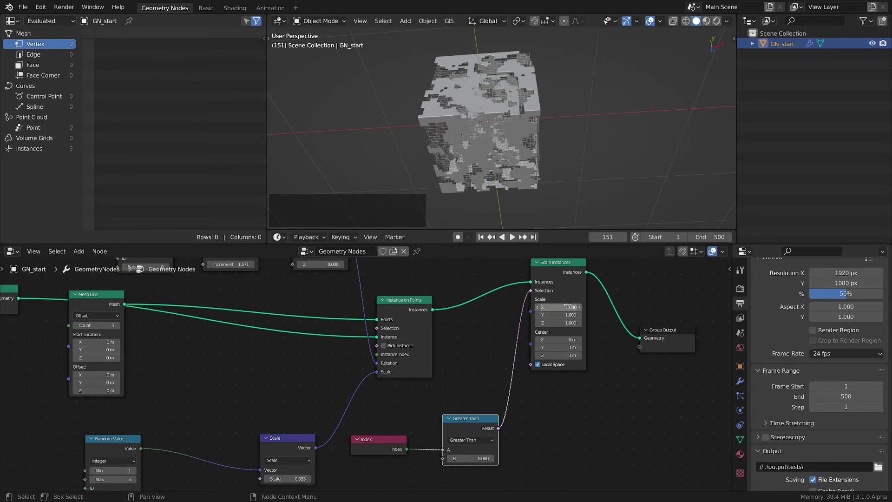
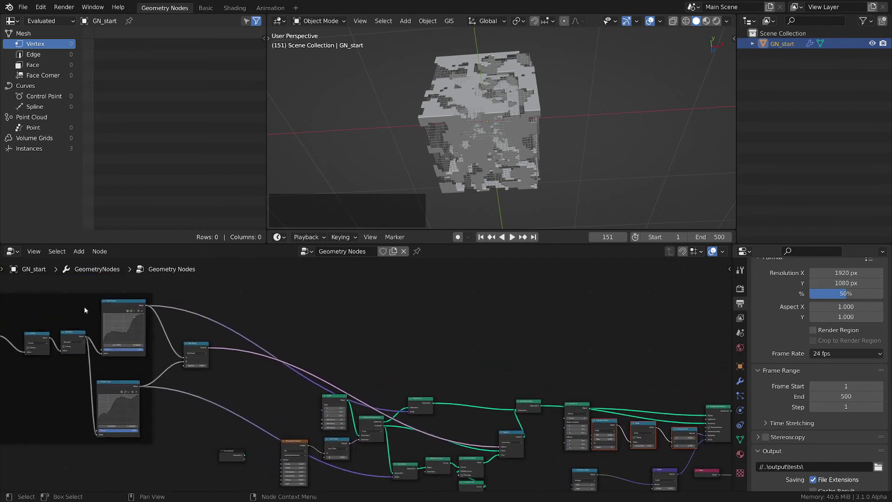
Add a Combine XYZ node beside the Float Curves with the upper curve's value as X
click(296, 301)
key(shift+a)
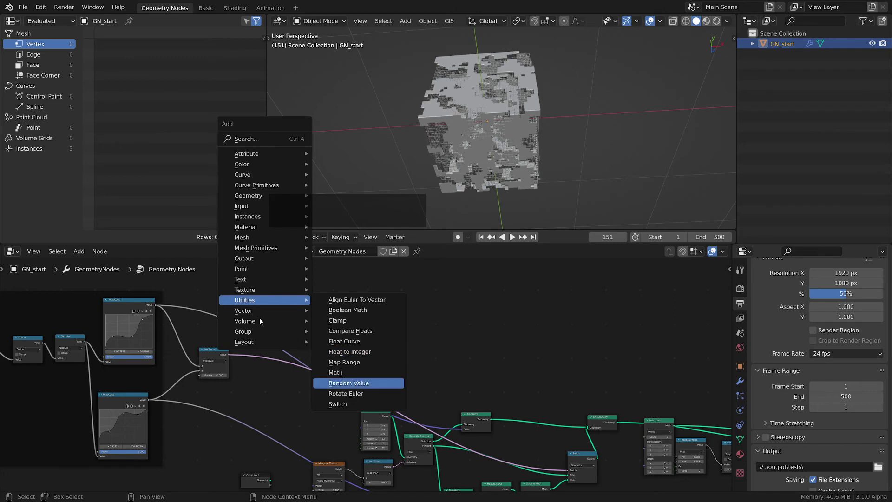
click(251, 311)
click(342, 313)
click(292, 299)
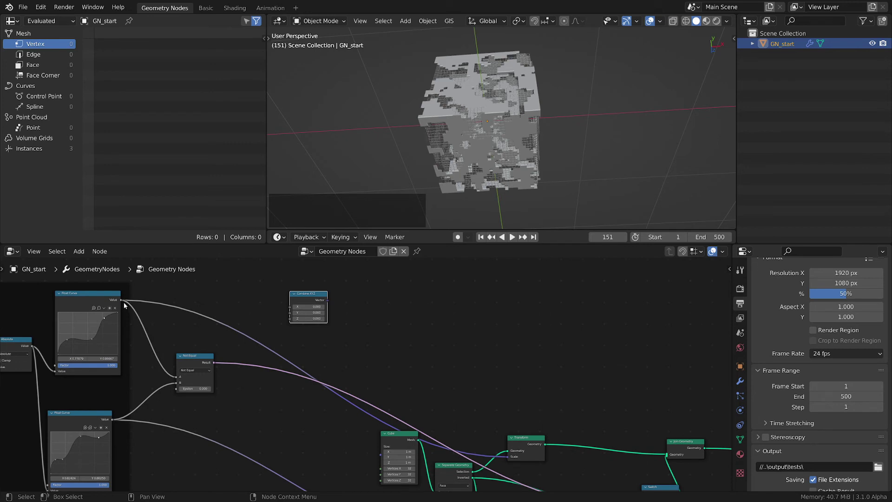
click(123, 300)
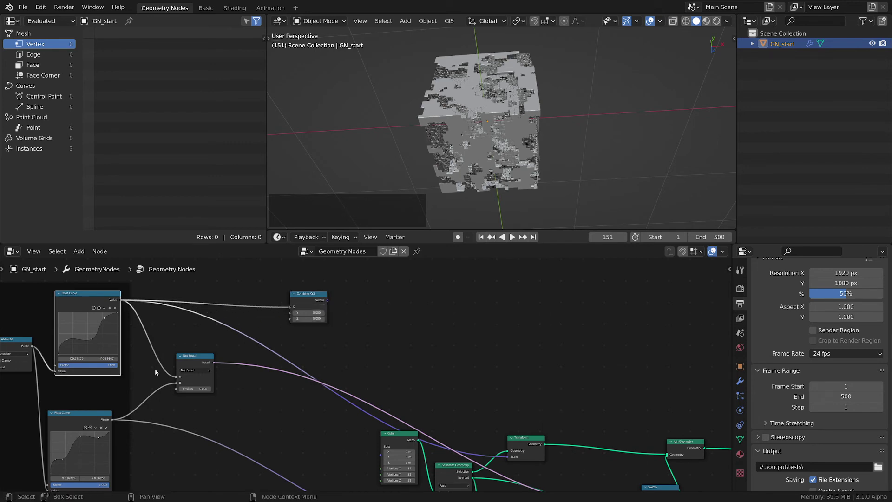
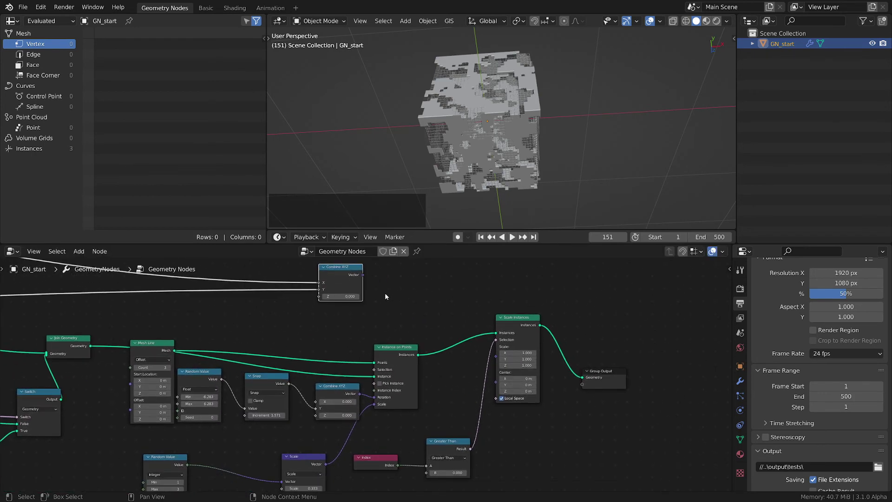
Route Combine XYZ through a Vector Math Scale node into Scale Instances and play the animation
key(shift+a)
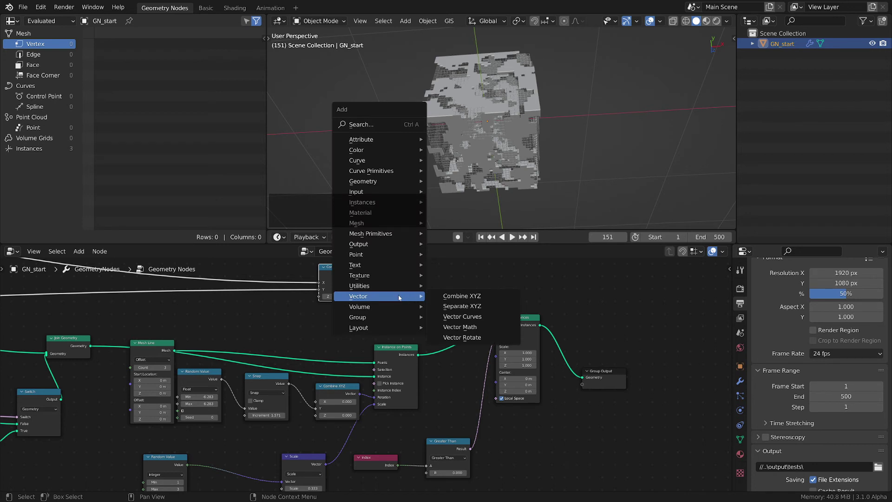
click(478, 331)
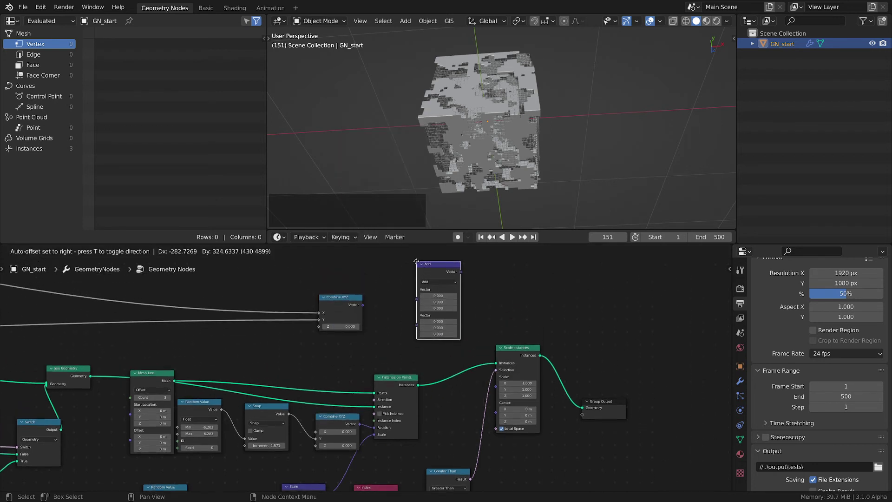
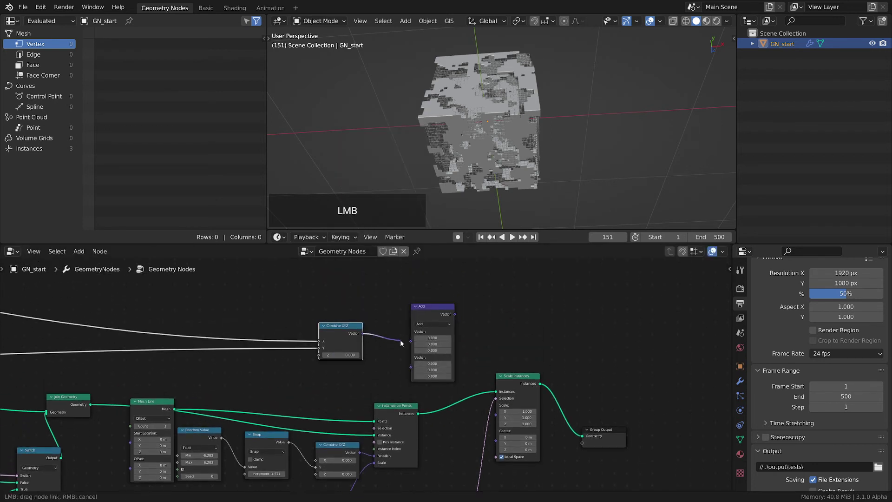
click(432, 327)
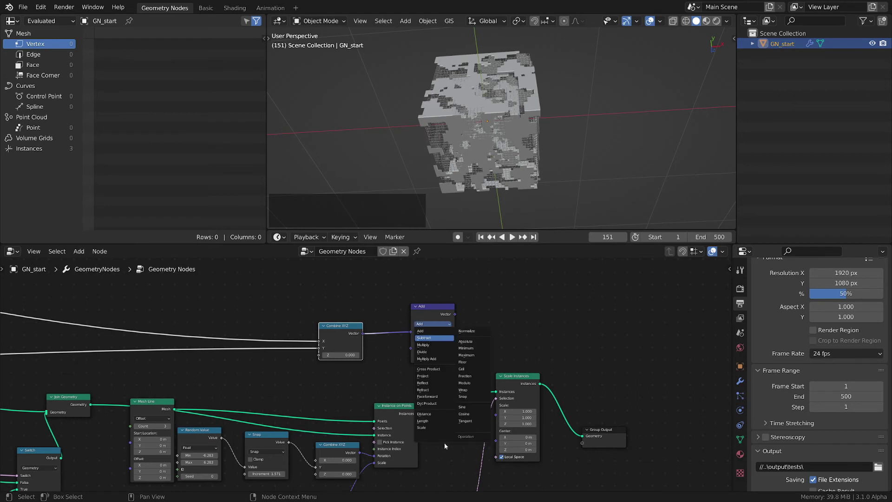
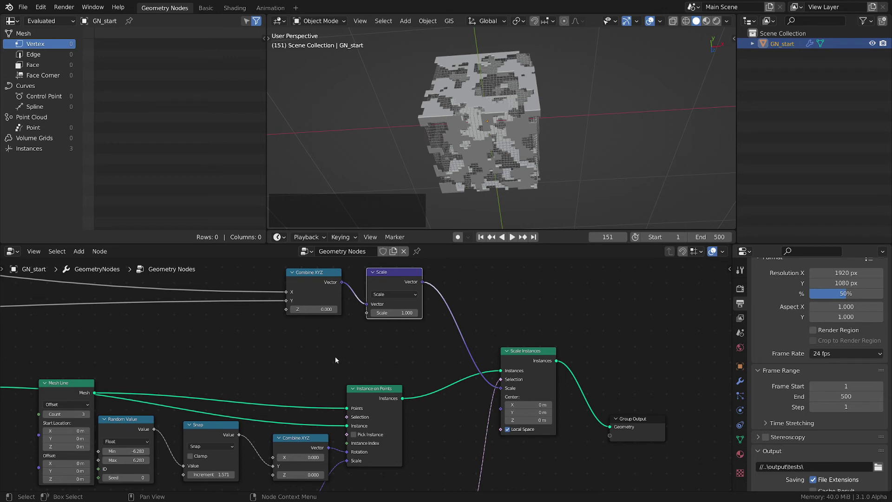
click(390, 276)
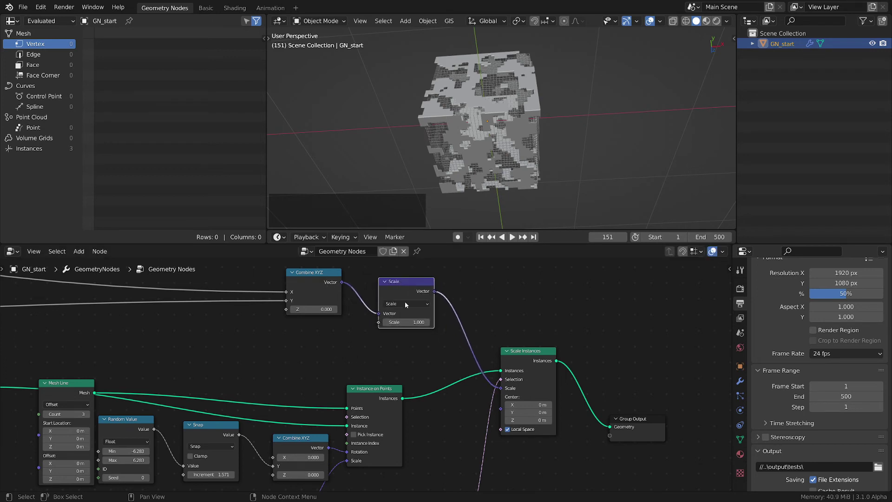
key(space)
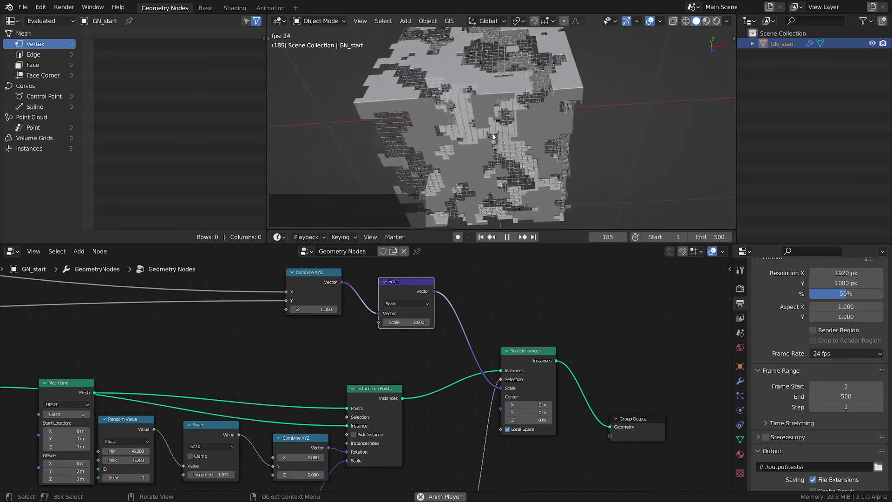
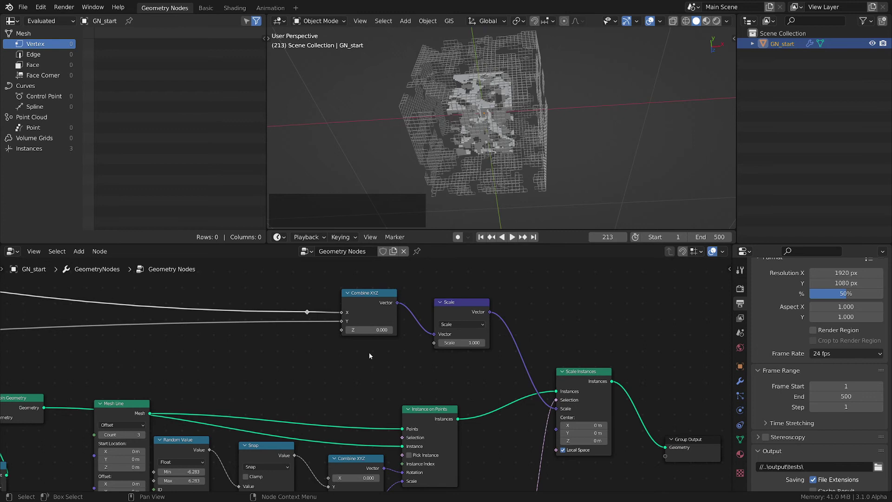
Add a Map Range node whose result drives the vector Scale factor, then resume playback
key(shift+a)
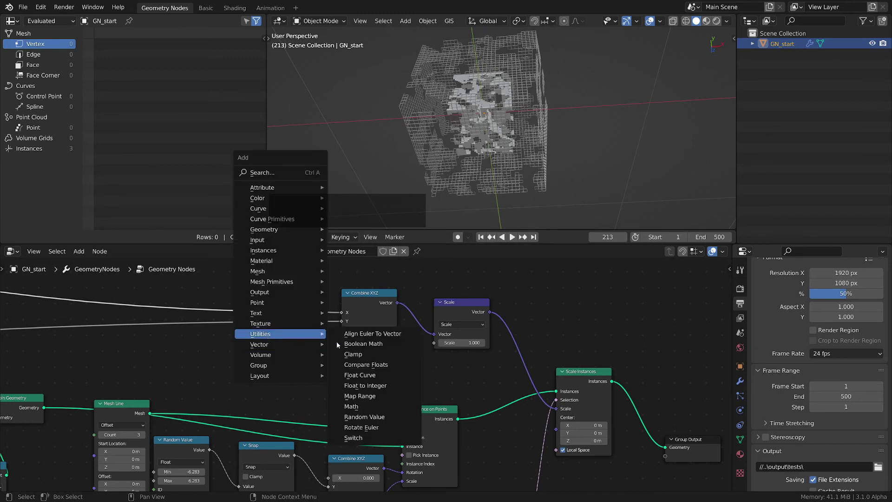
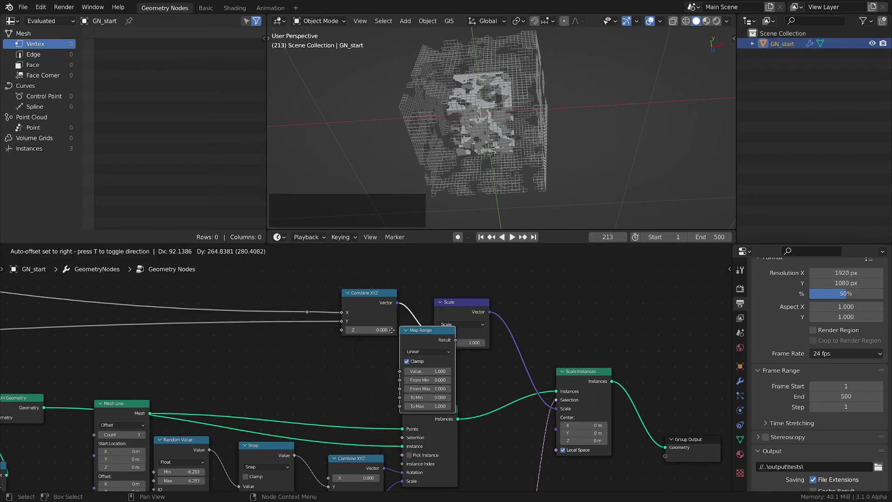
click(368, 338)
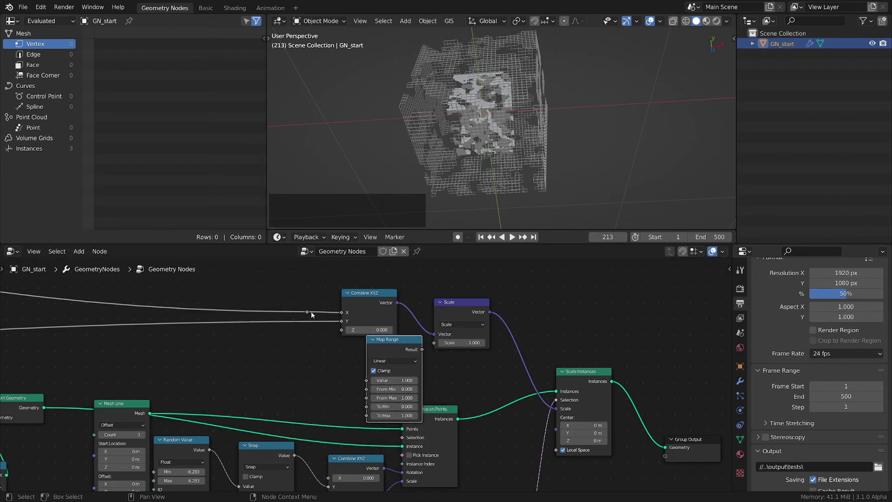
click(404, 346)
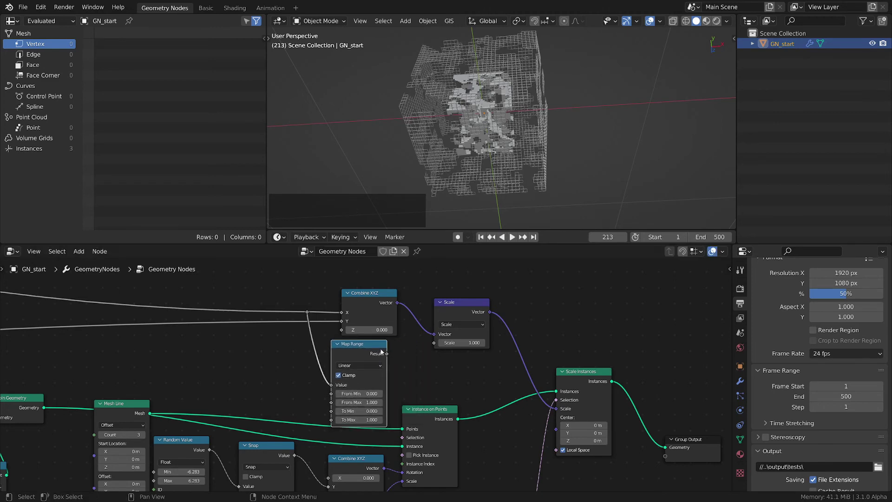
click(391, 353)
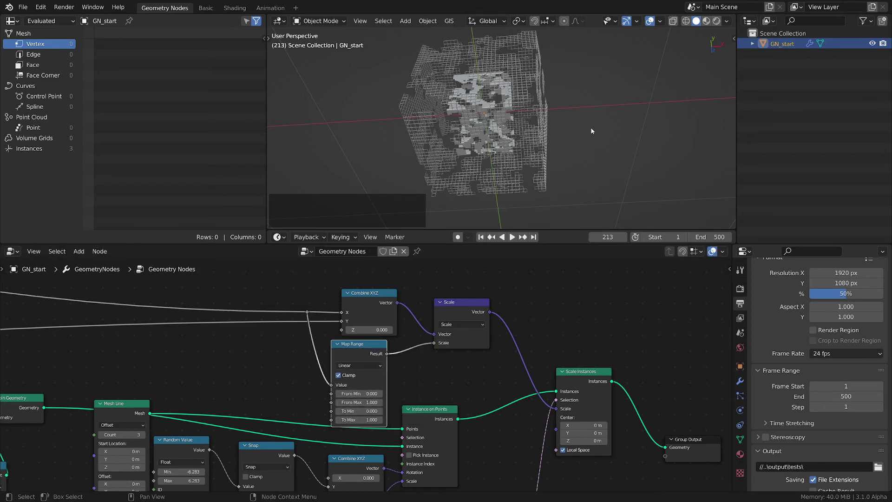
click(592, 129)
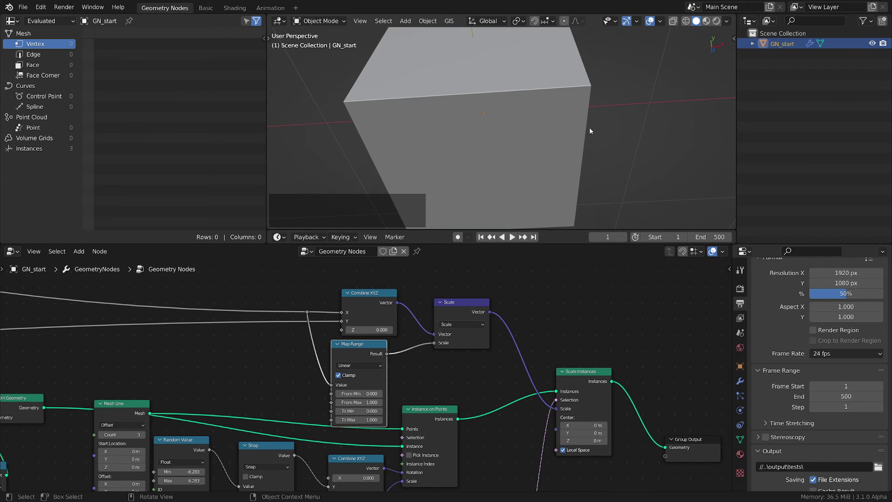
middle_click(423, 387)
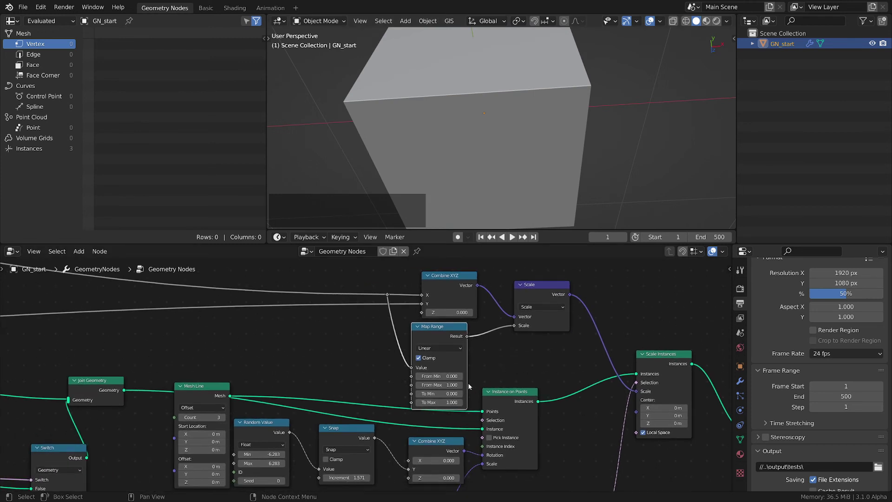
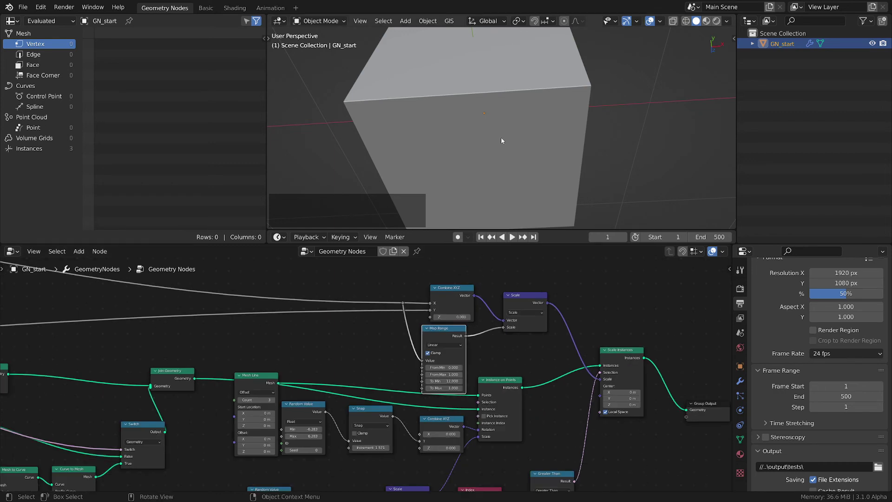
key(space)
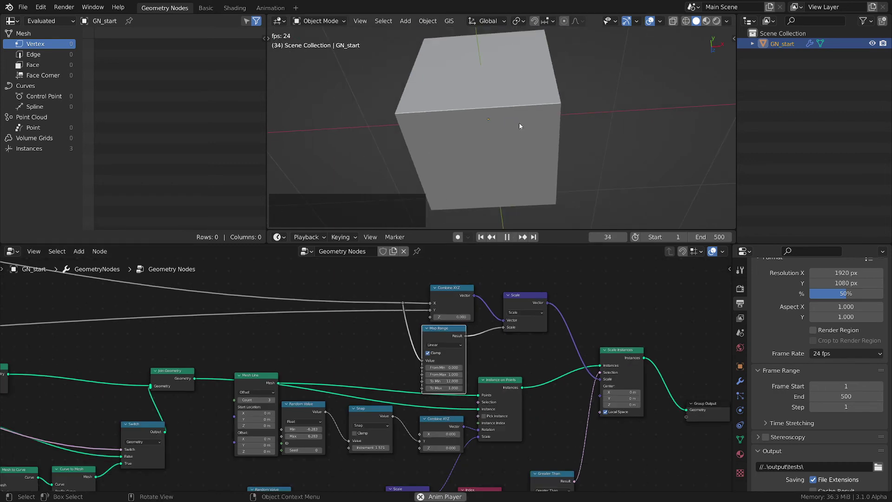
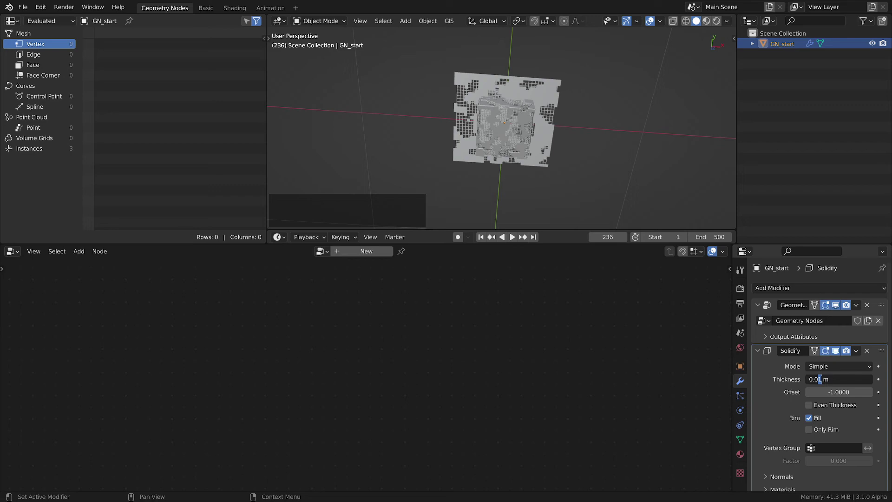
Set the Solidify modifier thickness to 0.03 m
key(KP_3)
key(Return)
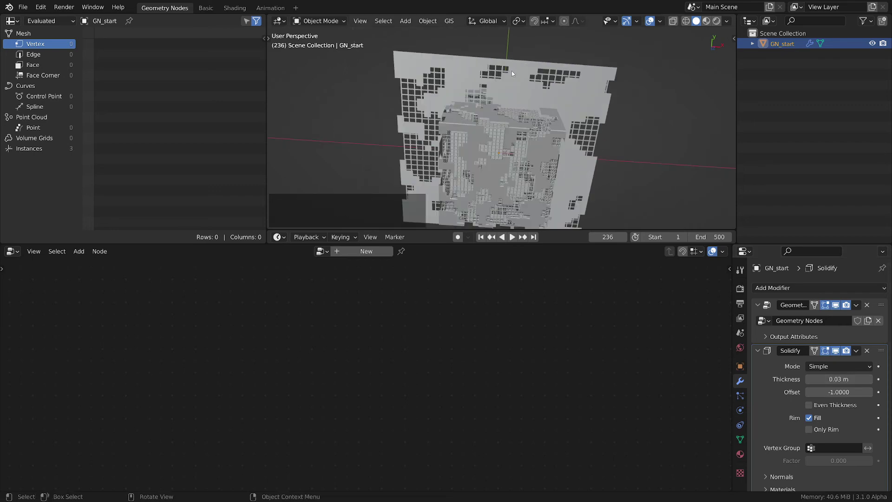
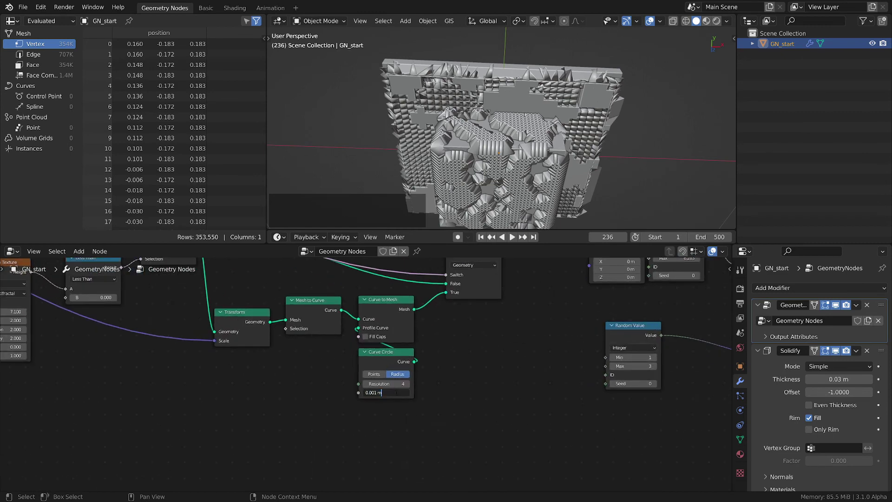
Set the Curve Circle profile radius to 0.001 m for thin curve-to-mesh tubes
key(KP_Divide)
key(KP_1)
key(KP_0)
key(Return)
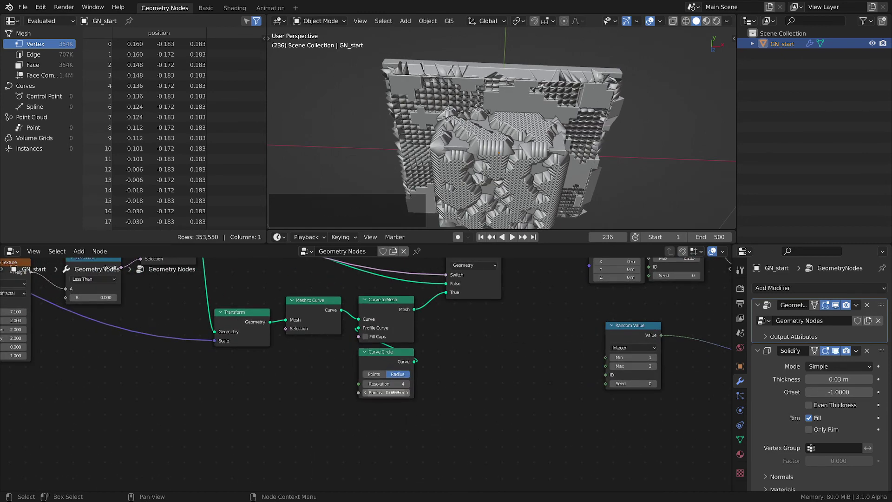
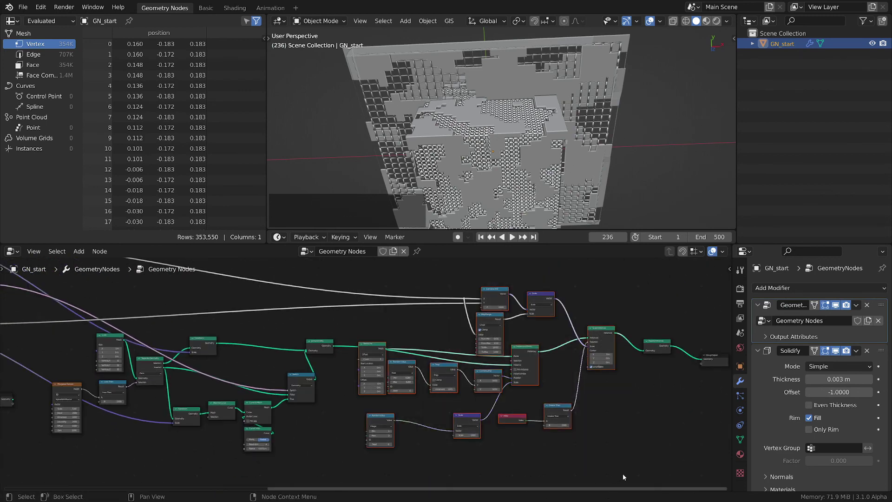
Group the instancing section and browse the Mesh node category for Set Shade Smooth
key(ctrl+j)
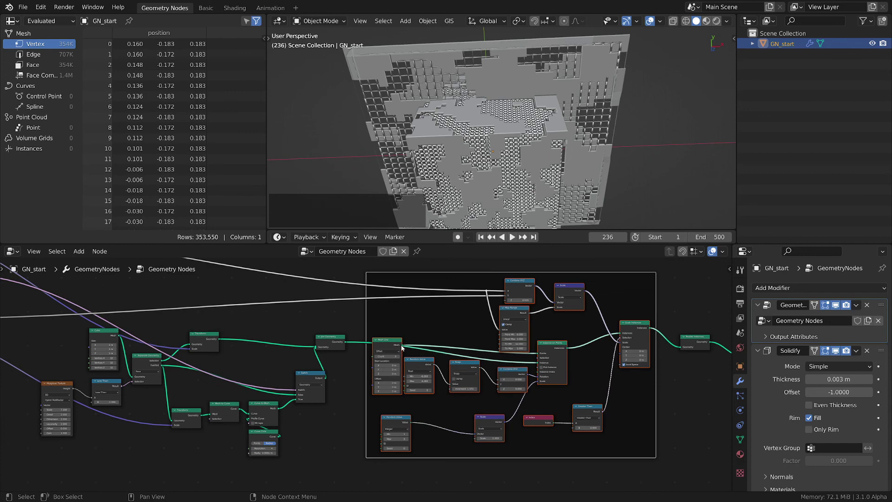
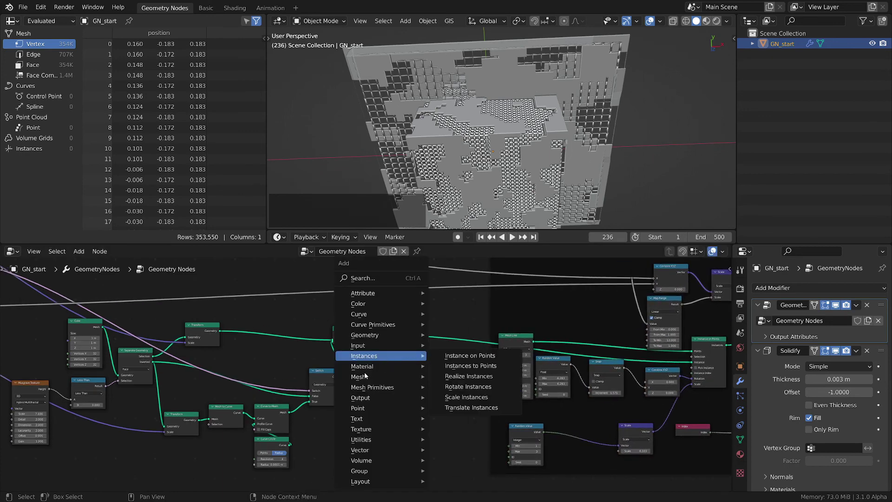
click(365, 377)
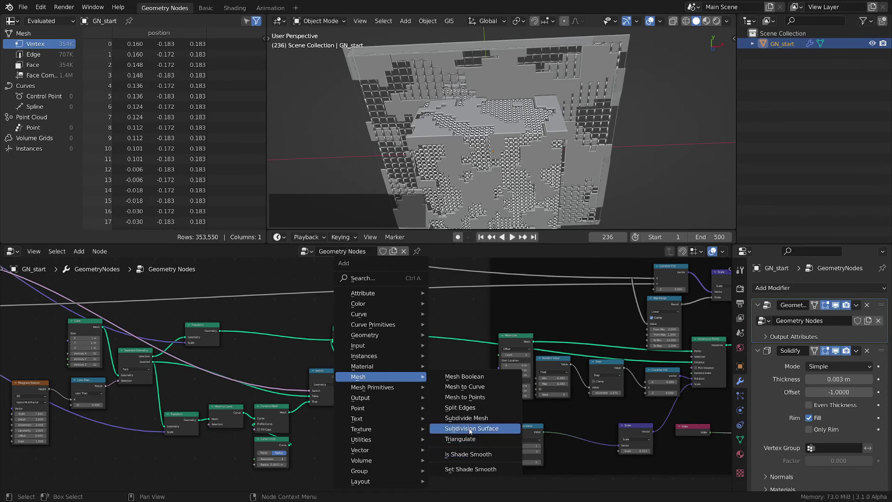
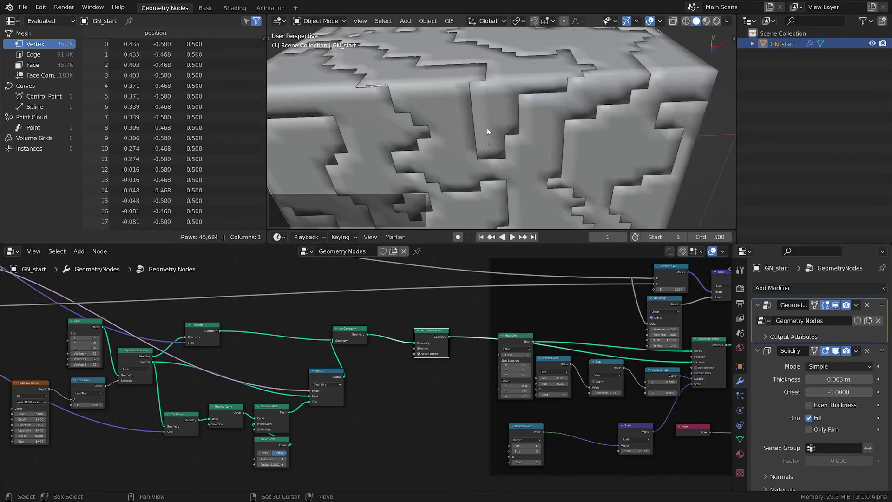
Reposition the Not Equal node in the shade-smooth chain and preview the smooth cube
middle_click(368, 379)
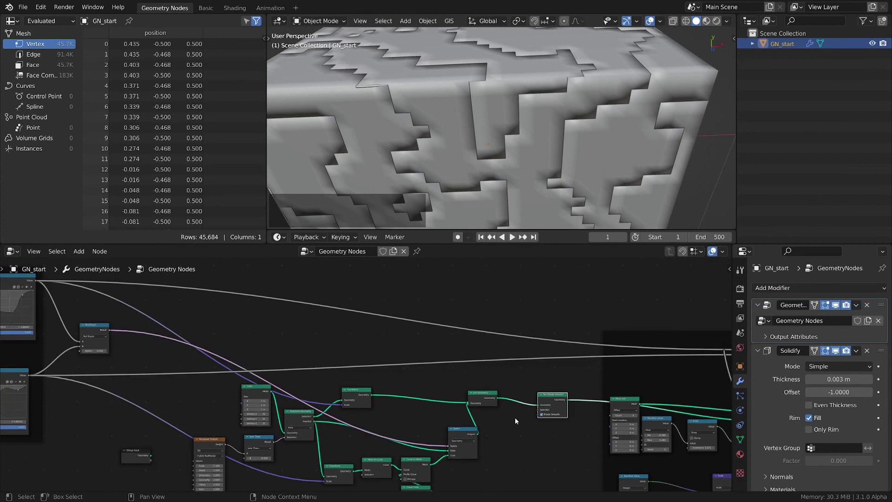
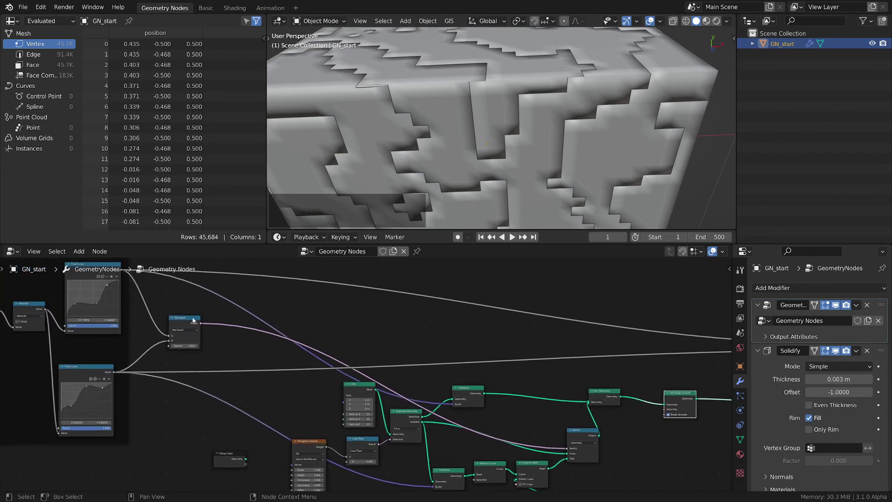
click(185, 318)
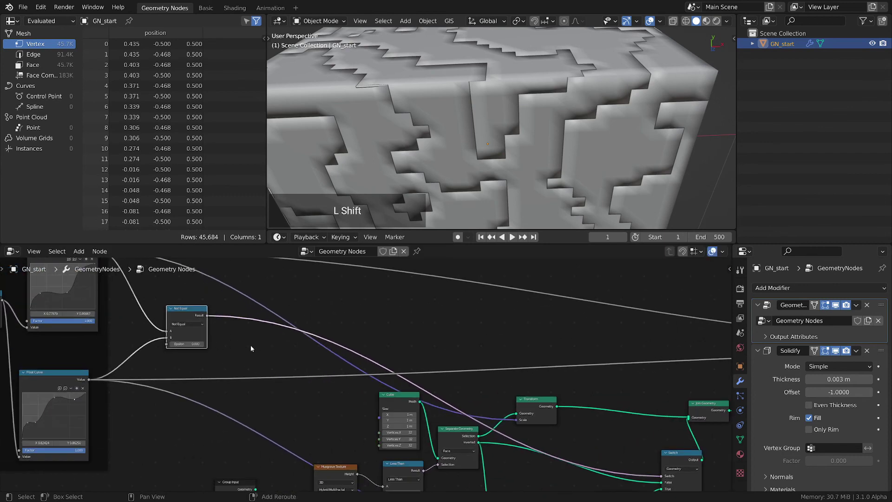
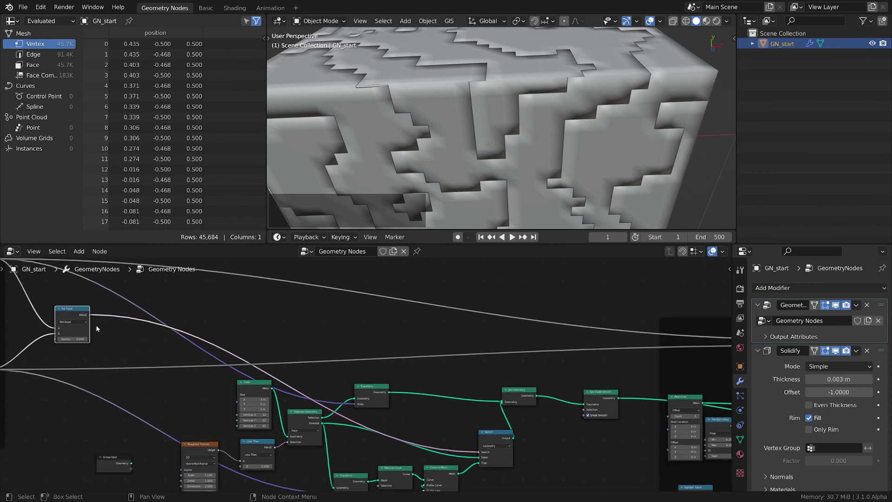
click(90, 316)
click(92, 316)
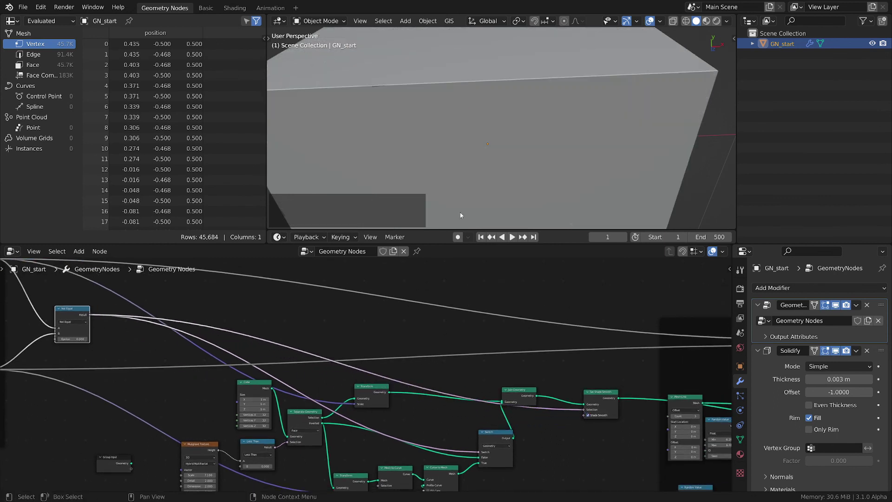
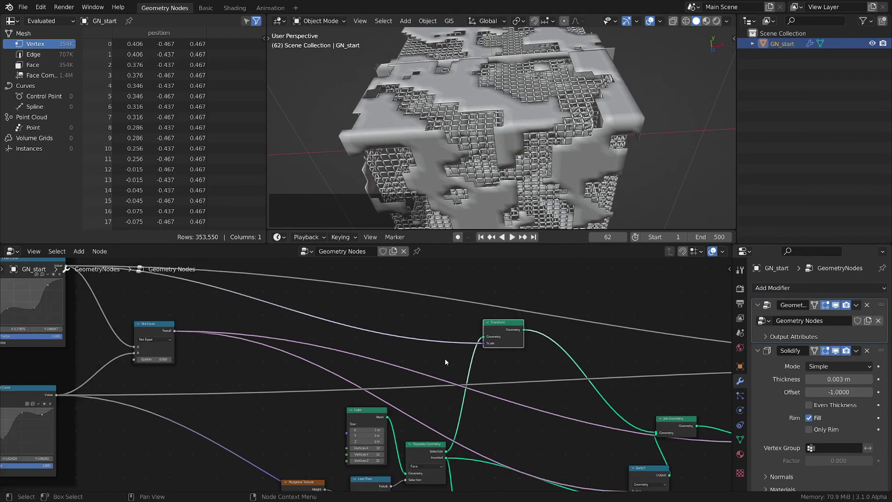
Insert a Subdivide Mesh node into the link feeding the Transform node
key(shift+a)
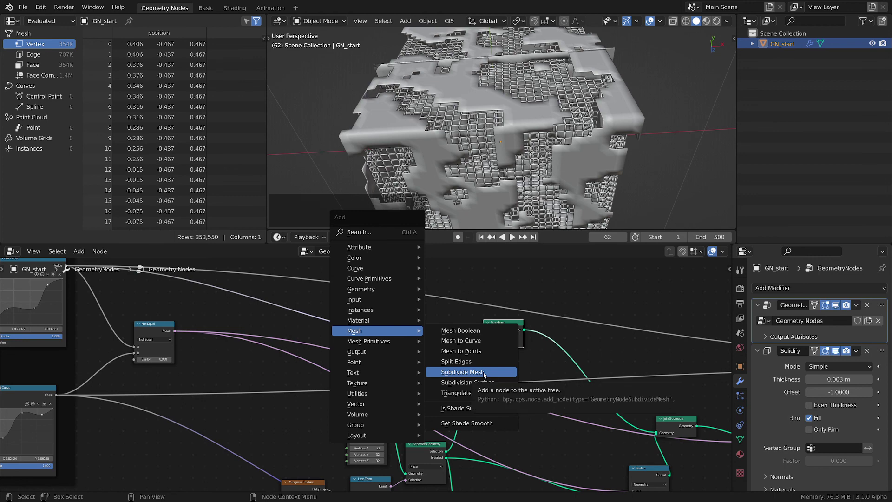
click(485, 374)
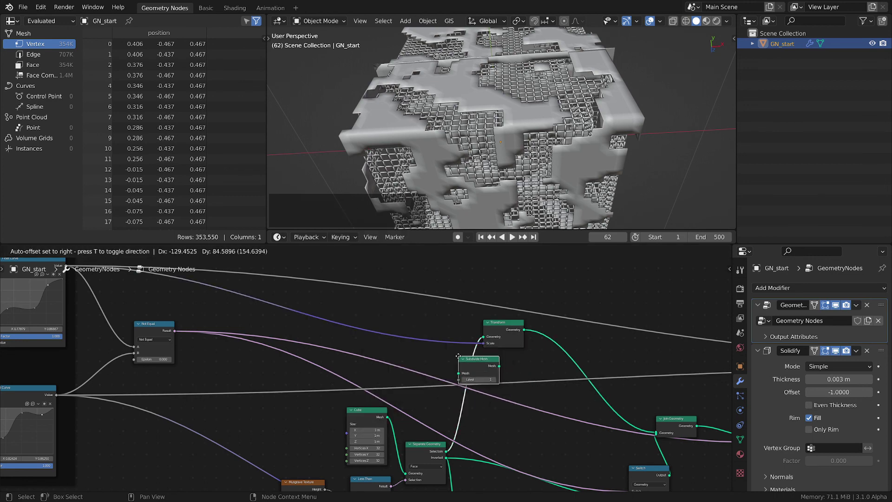
click(460, 357)
click(487, 357)
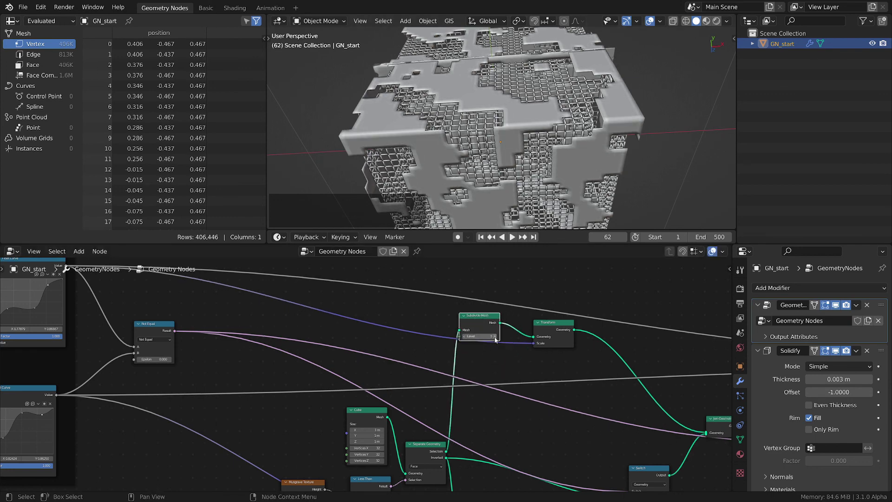